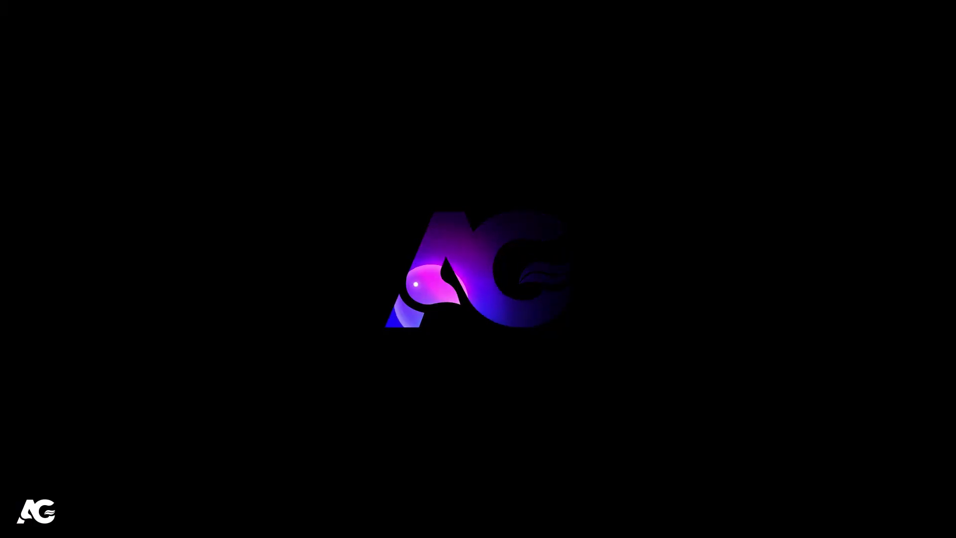
Start a new composition from the empty Composition panel.
{"action": "left_click_drag", "start_coordinate": [292, 258], "coordinate": [448, 245]}
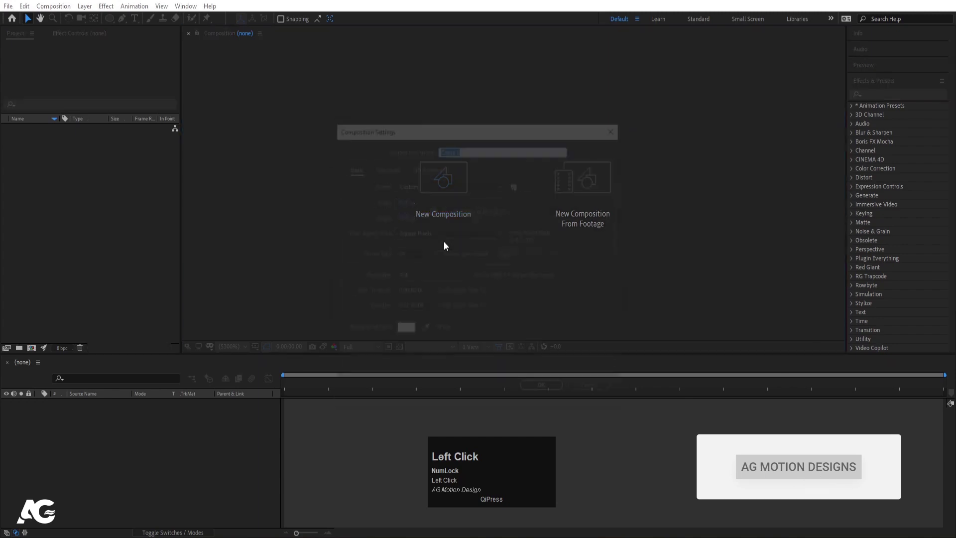
Name the composition 'Main Animation', keep 1920×1080 at 30 fps, 10-second duration, and confirm.
{"action": "type", "text": "ain"}
{"action": "key", "text": "space"}
{"action": "type", "text": "imation"}
{"action": "left_click", "coordinate": [403, 209]}
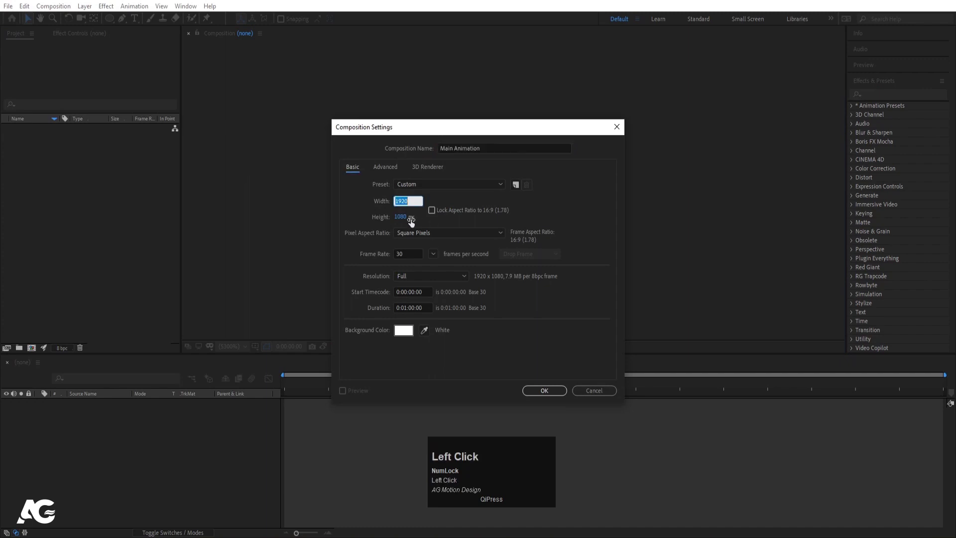
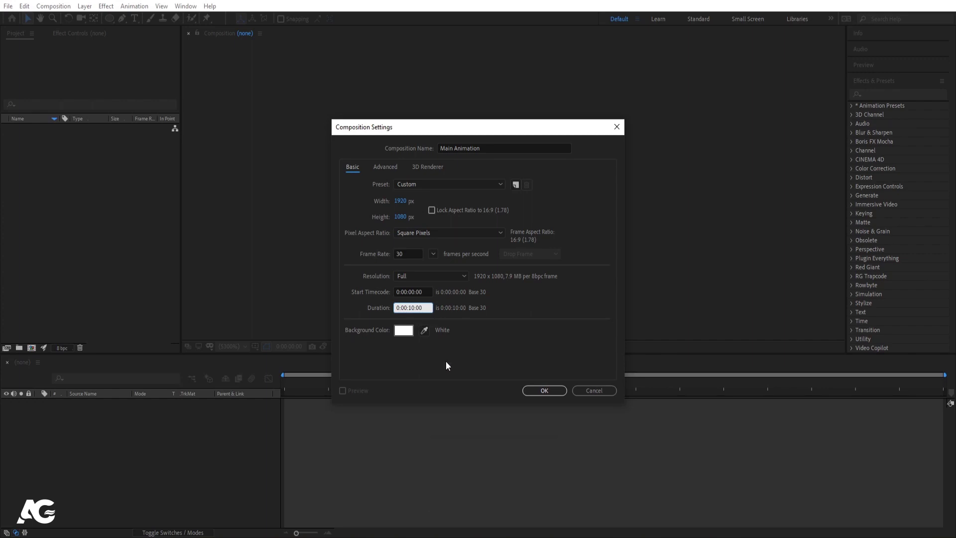
{"action": "left_click", "coordinate": [541, 390]}
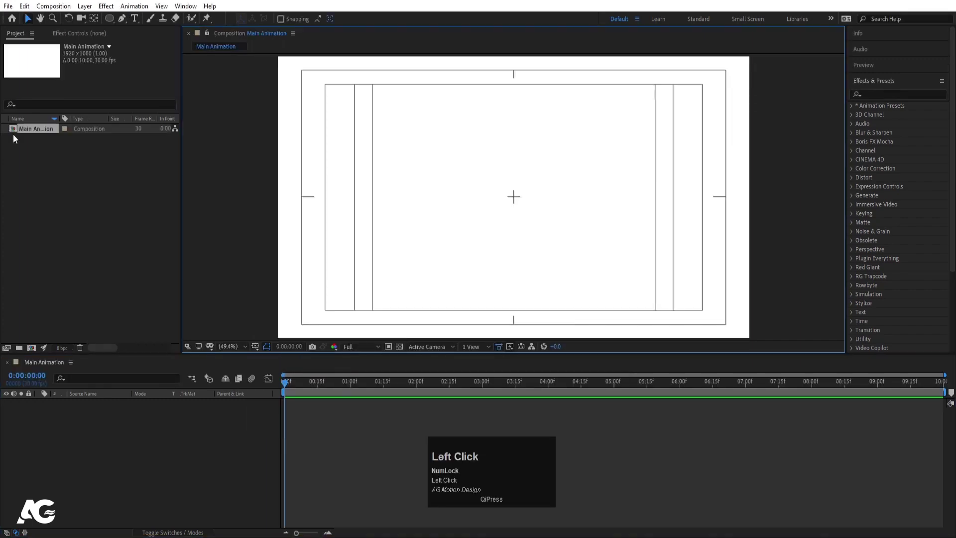
Draw an unfilled circle with a 20 px orange stroke, anchor centred and aligned to the composition.
{"action": "left_click", "coordinate": [113, 25]}
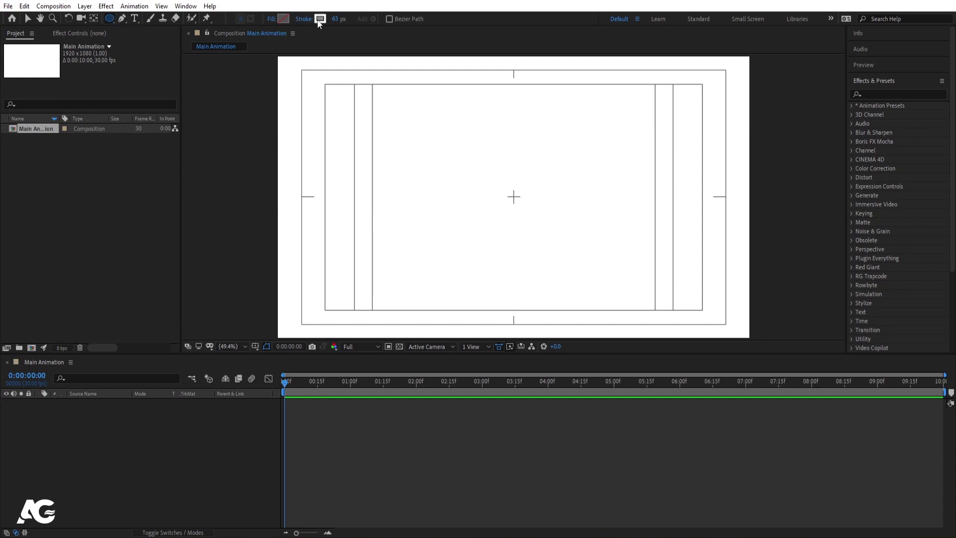
{"action": "left_click_drag", "start_coordinate": [320, 23], "coordinate": [480, 198]}
{"action": "left_click", "coordinate": [481, 198]}
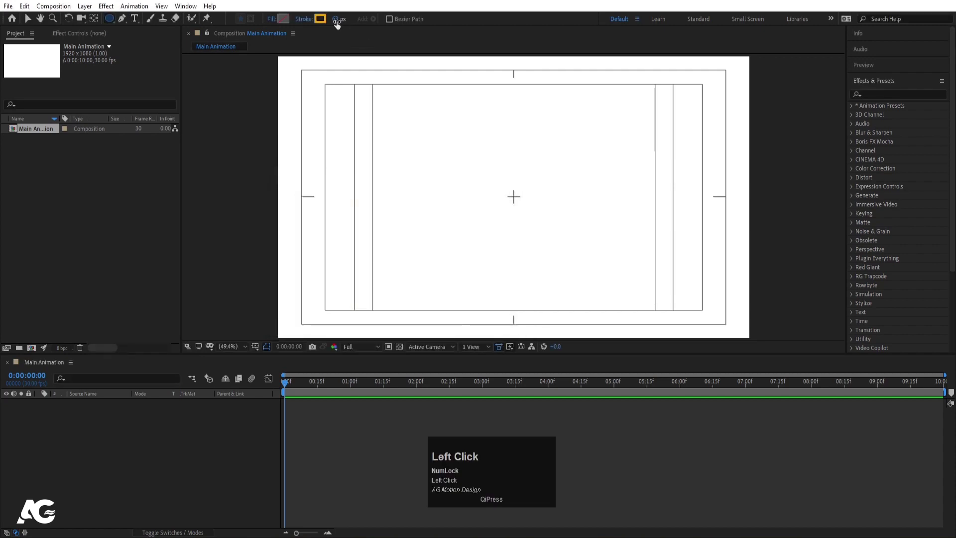
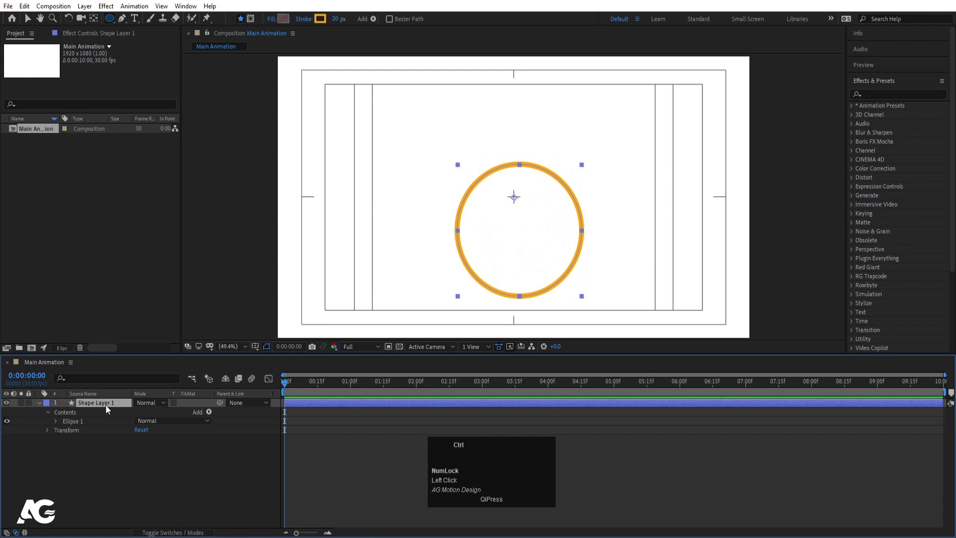
{"action": "key", "text": "ctrl+alt+Home"}
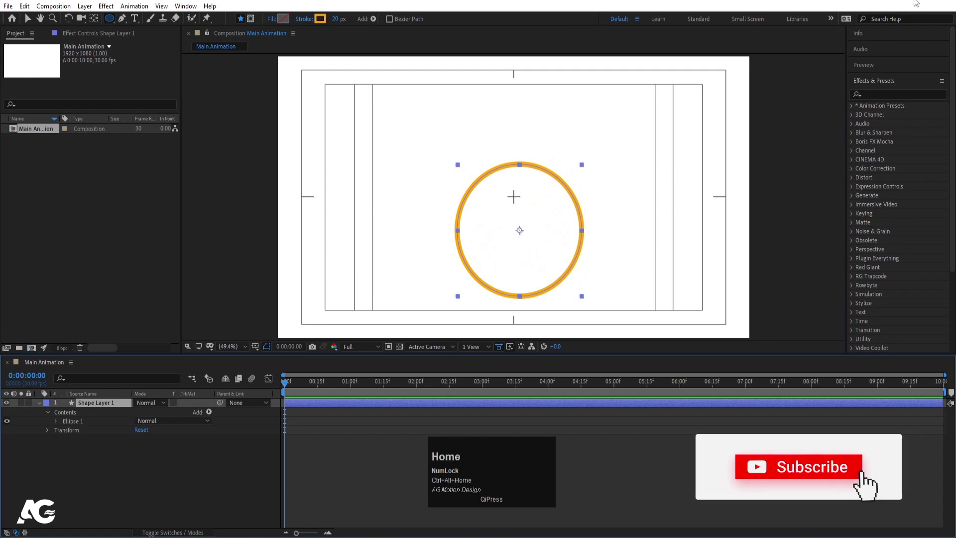
{"action": "left_click", "coordinate": [884, 85]}
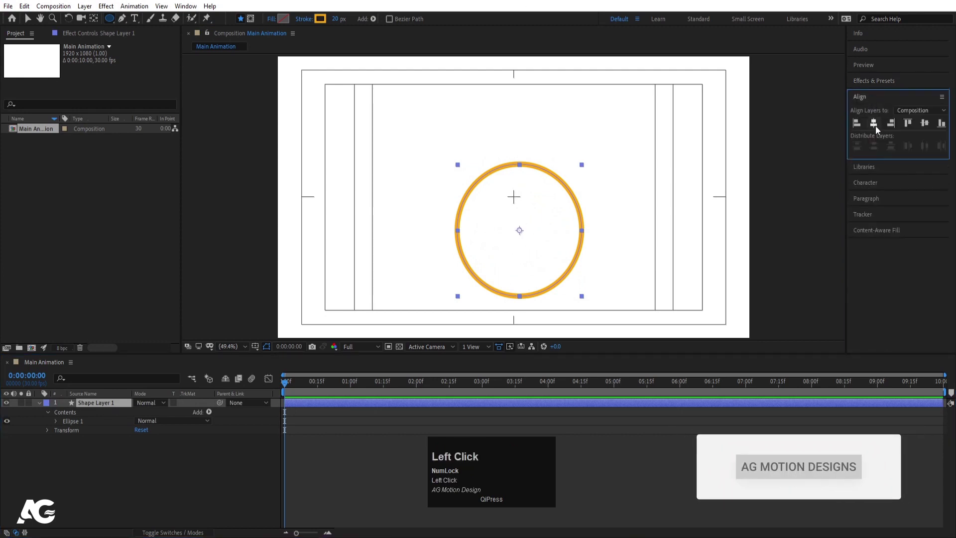
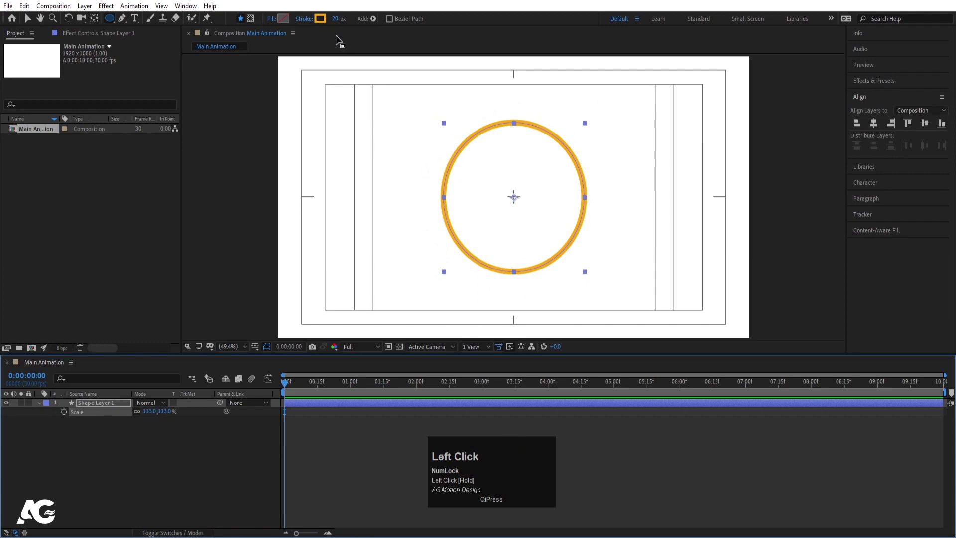
Thicken the stroke to 60 px and add Trim Paths with End at 50%.
{"action": "left_click_drag", "start_coordinate": [514, 195], "coordinate": [358, 26]}
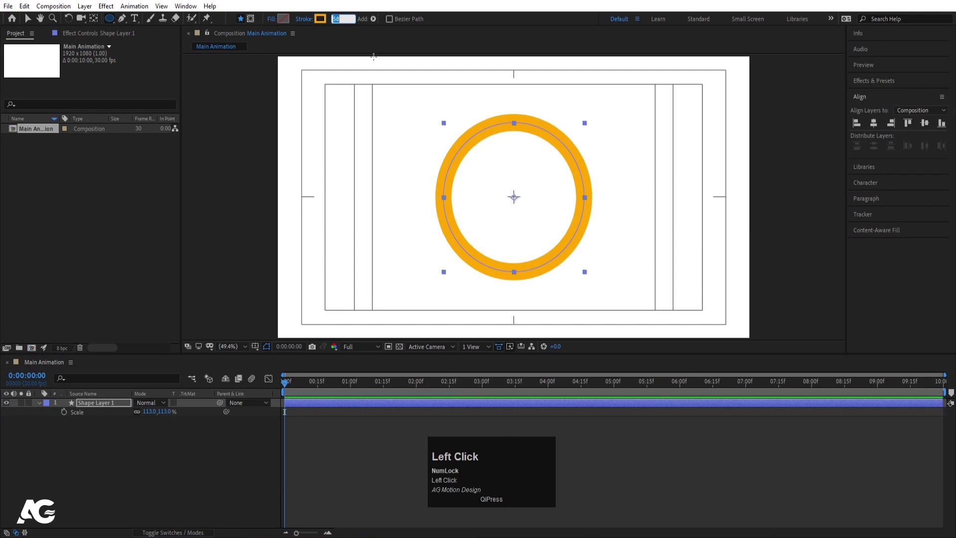
{"action": "key", "text": "Return"}
{"action": "left_click", "coordinate": [40, 404]}
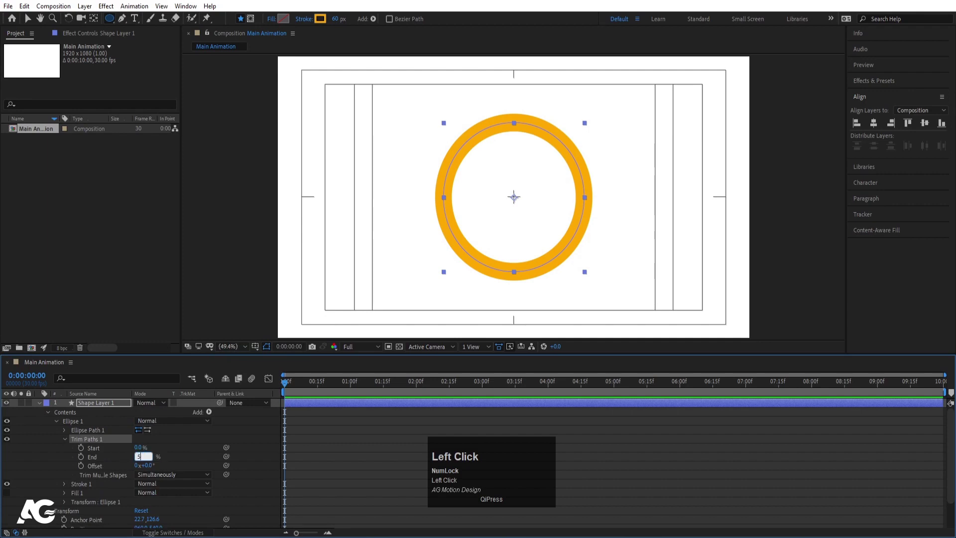
{"action": "key", "text": "Return"}
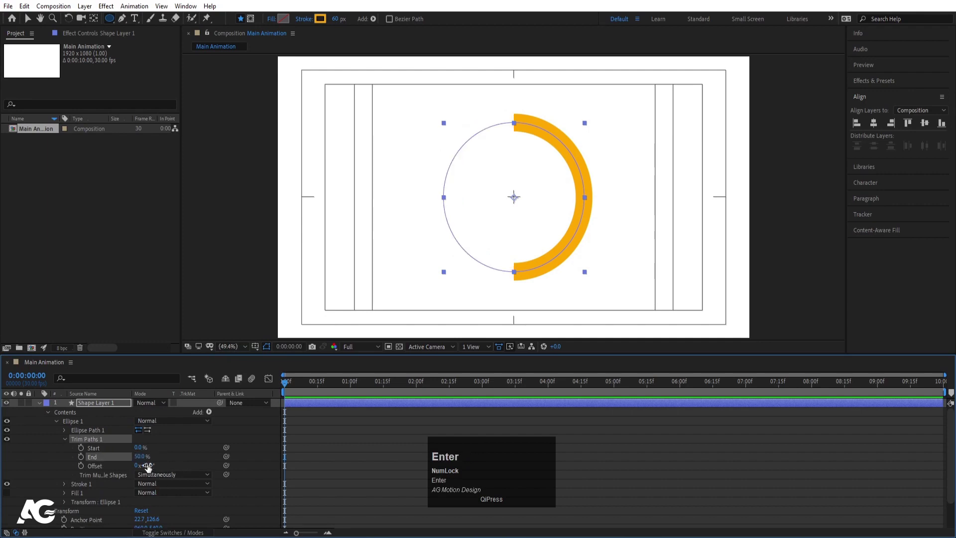
Set the Trim Paths Offset to 90° so the half arc sits along the bottom, then deselect.
{"action": "left_click", "coordinate": [150, 468]}
{"action": "key", "text": "Return"}
{"action": "left_click", "coordinate": [150, 470]}
{"action": "key", "text": "Return"}
{"action": "left_click_drag", "start_coordinate": [514, 195], "coordinate": [141, 460]}
{"action": "key", "text": "Return"}
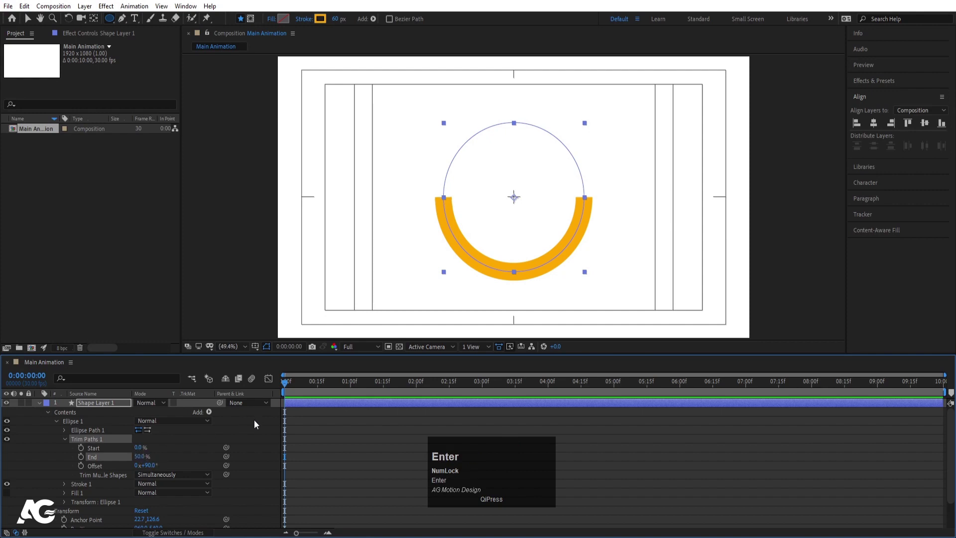
{"action": "left_click", "coordinate": [42, 407]}
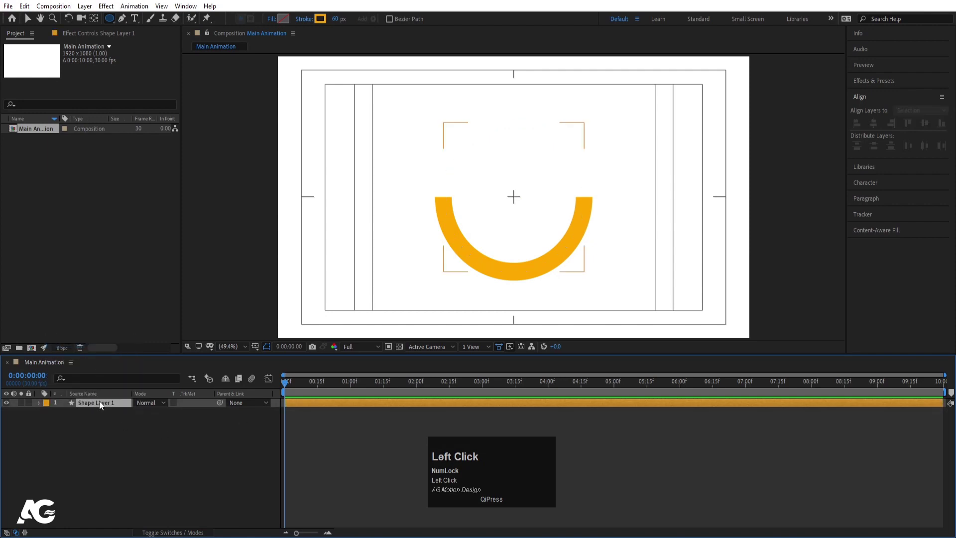
Duplicate the arc layer, shorten the copy's trim and give it a red stroke.
{"action": "key", "text": "ctrl+d"}
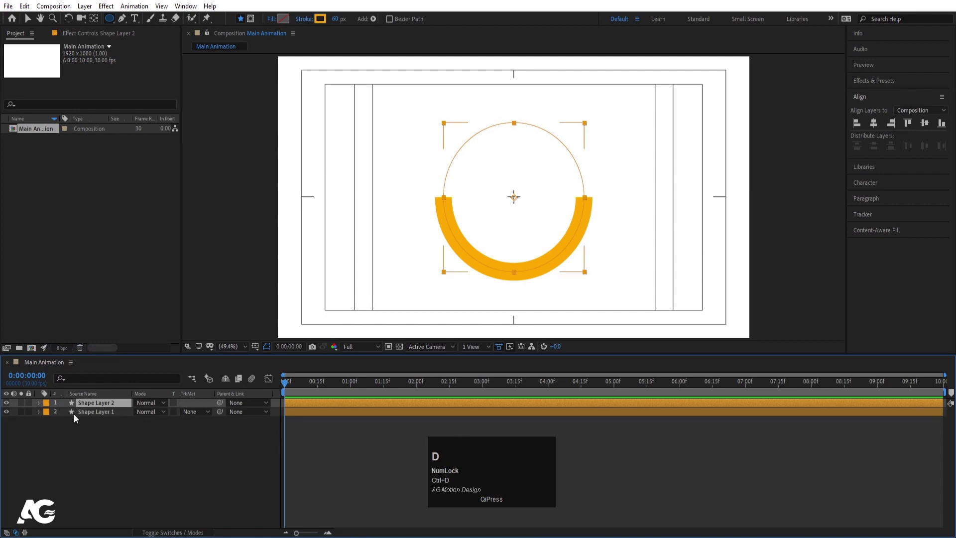
{"action": "left_click", "coordinate": [37, 408]}
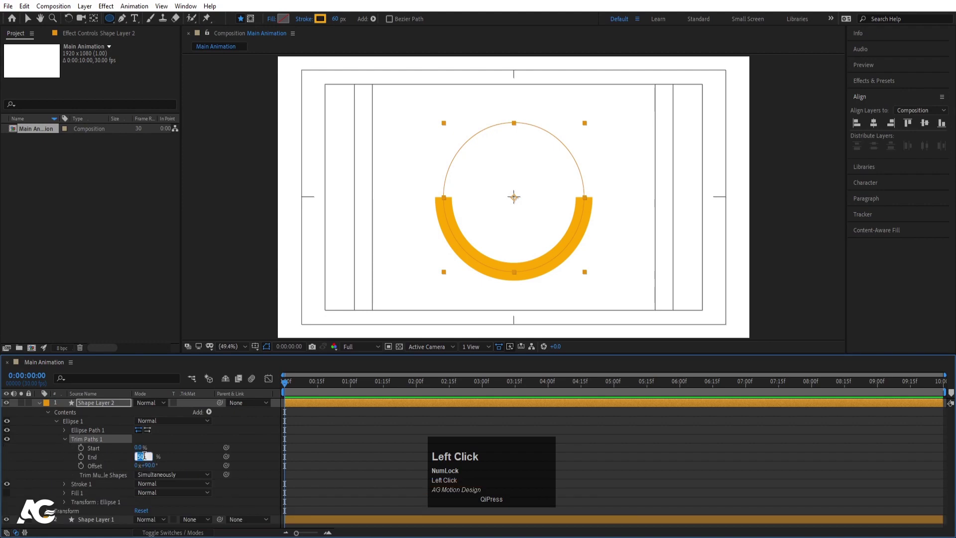
{"action": "key", "text": "Return"}
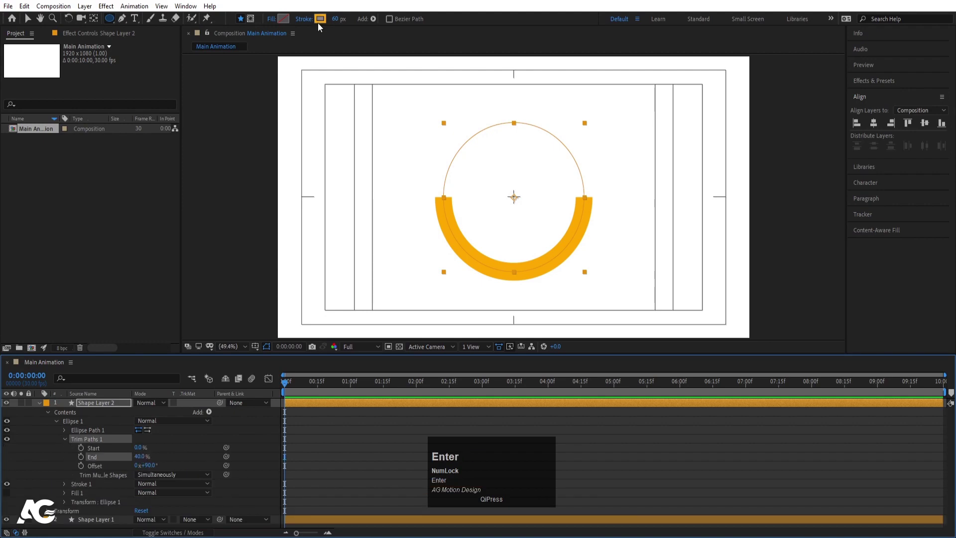
{"action": "left_click", "coordinate": [321, 26]}
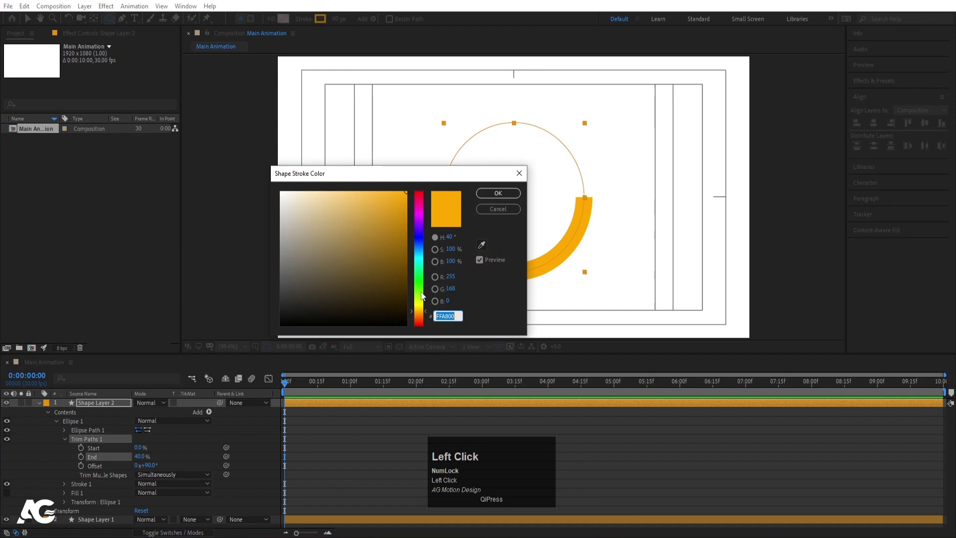
{"action": "key", "text": "Return"}
{"action": "left_click_drag", "start_coordinate": [325, 23], "coordinate": [427, 328]}
{"action": "key", "text": "Return"}
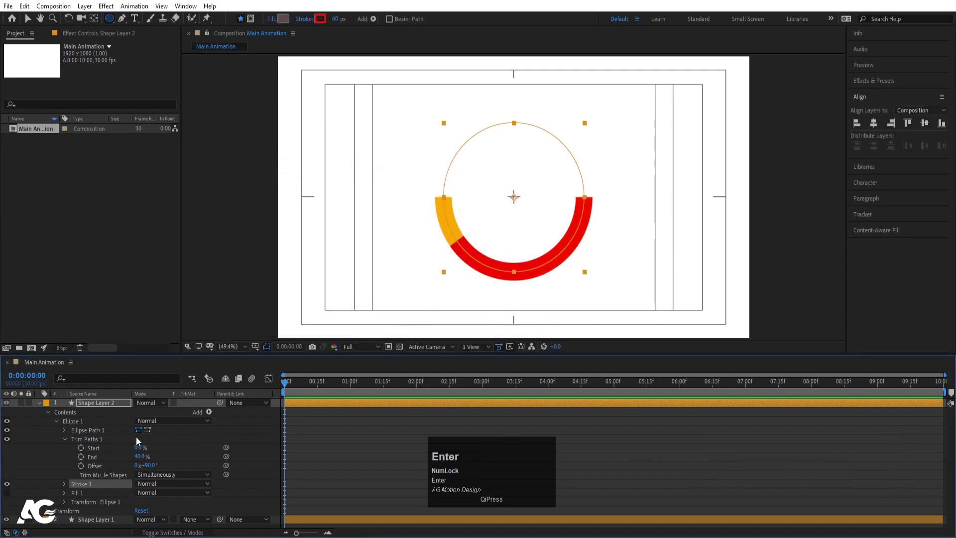
Set the red arc's Trim End to 45% and collapse the layers' properties.
{"action": "left_click", "coordinate": [144, 460]}
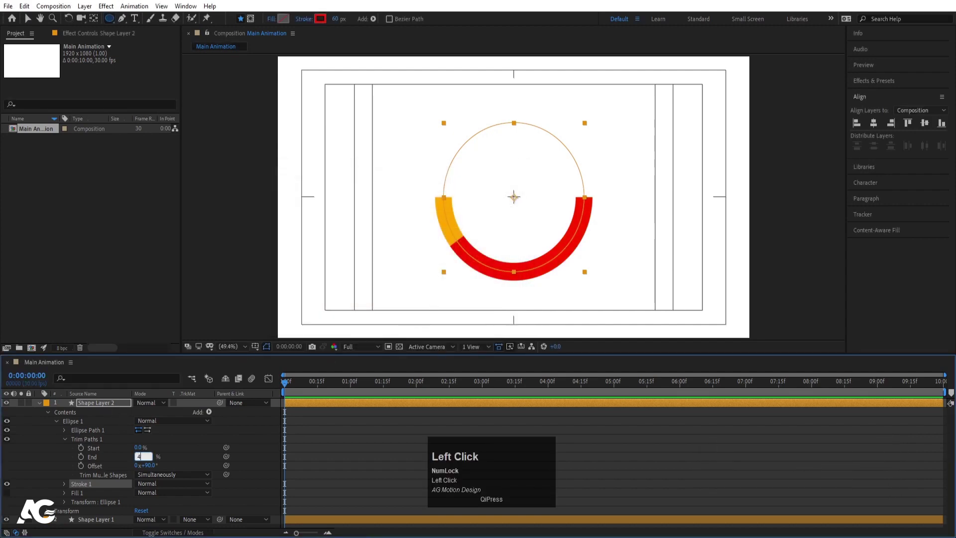
{"action": "key", "text": "Return"}
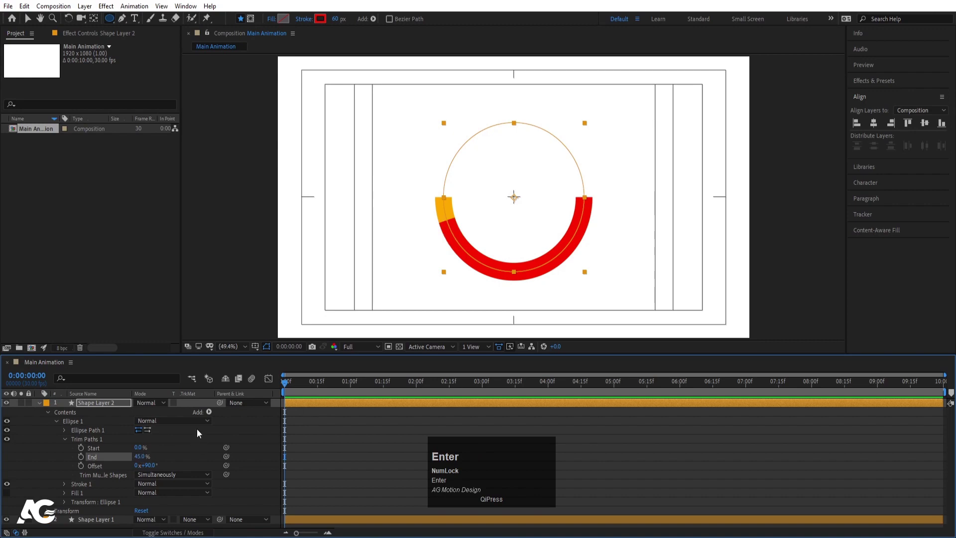
{"action": "left_click", "coordinate": [318, 453]}
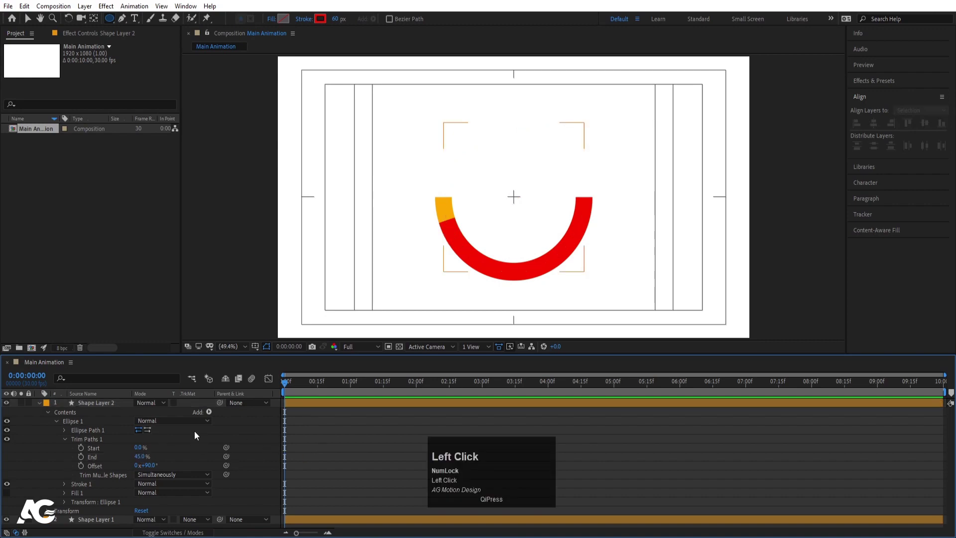
{"action": "key", "text": "u"}
{"action": "left_click", "coordinate": [48, 408]}
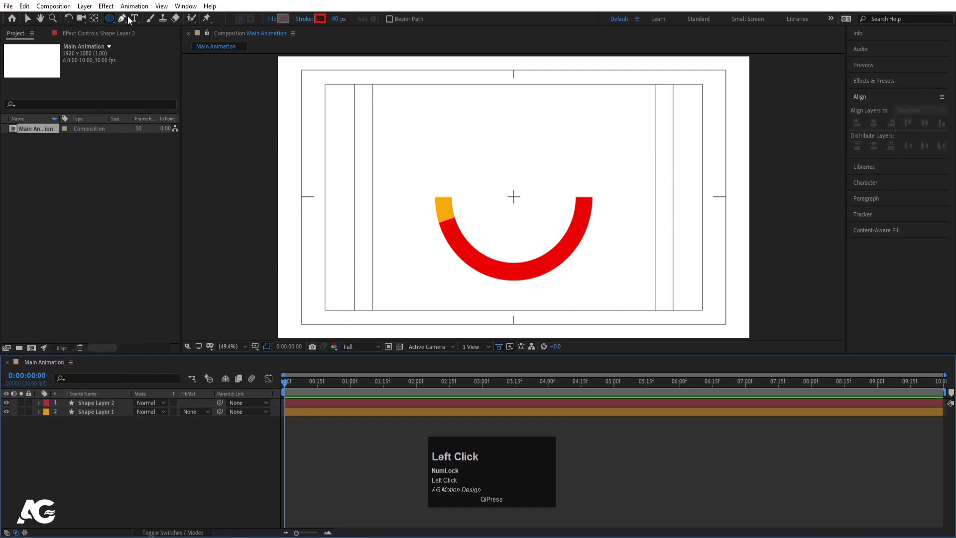
Draw a small green ball as Shape Layer 3, centre its anchor and place it at the arc's left tip.
{"action": "left_click_drag", "start_coordinate": [110, 21], "coordinate": [102, 406]}
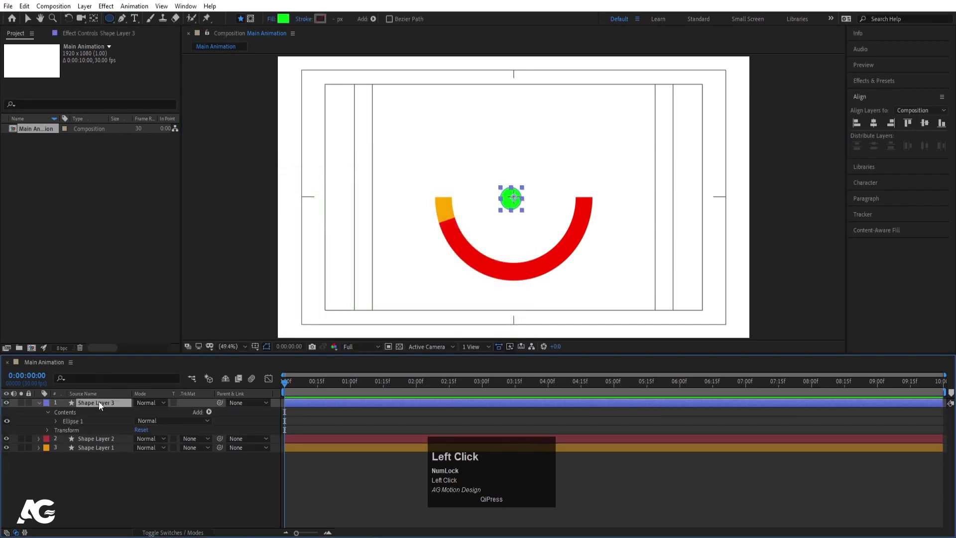
{"action": "key", "text": "ctrl+alt+Home"}
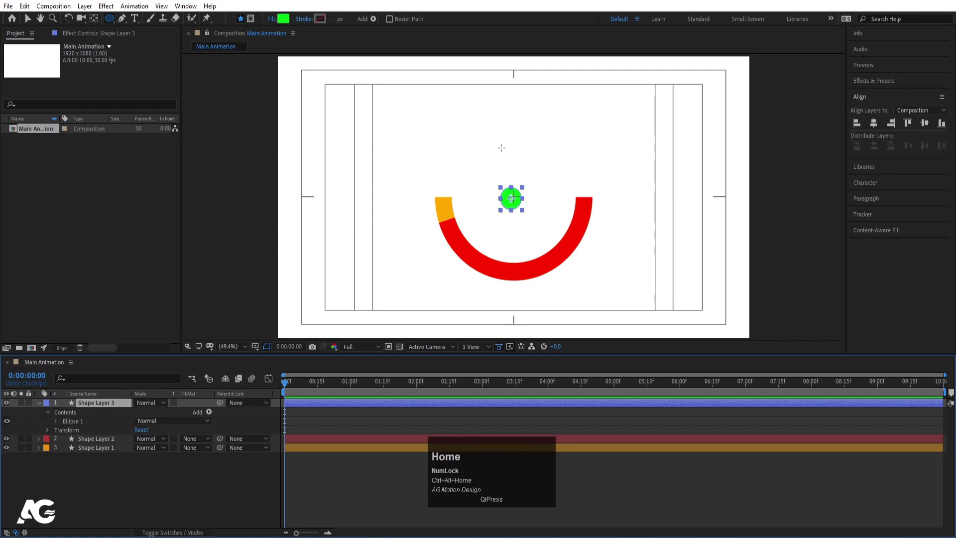
{"action": "left_click", "coordinate": [872, 125]}
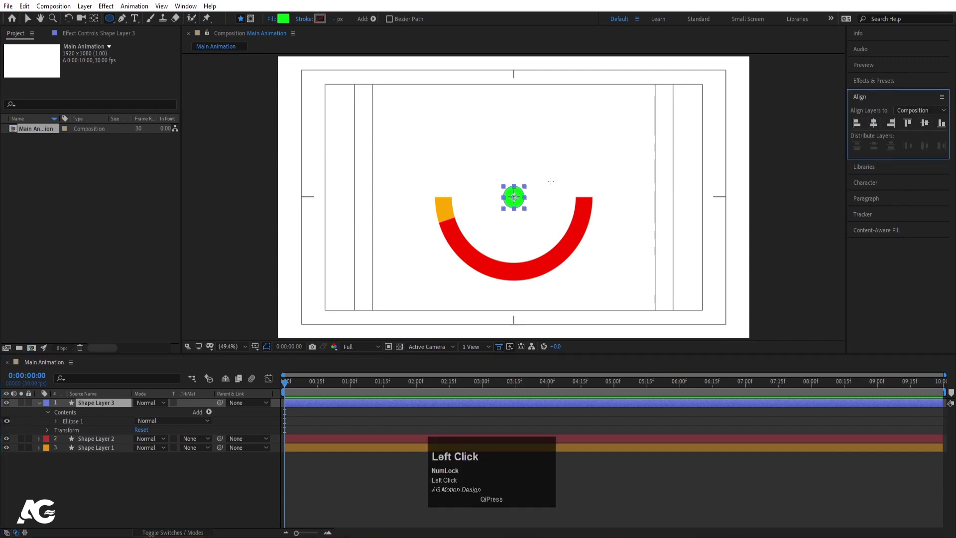
{"action": "key", "text": "v"}
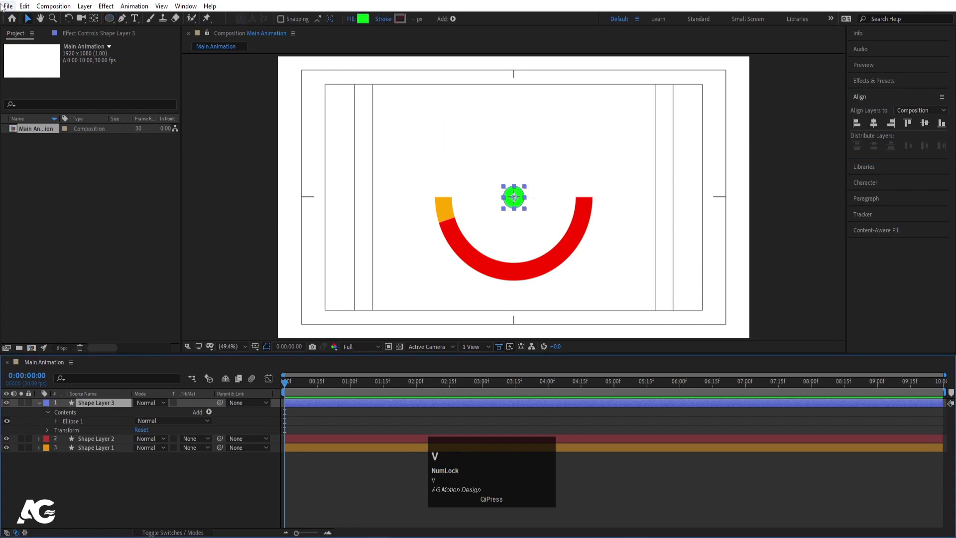
{"action": "left_click", "coordinate": [512, 198]}
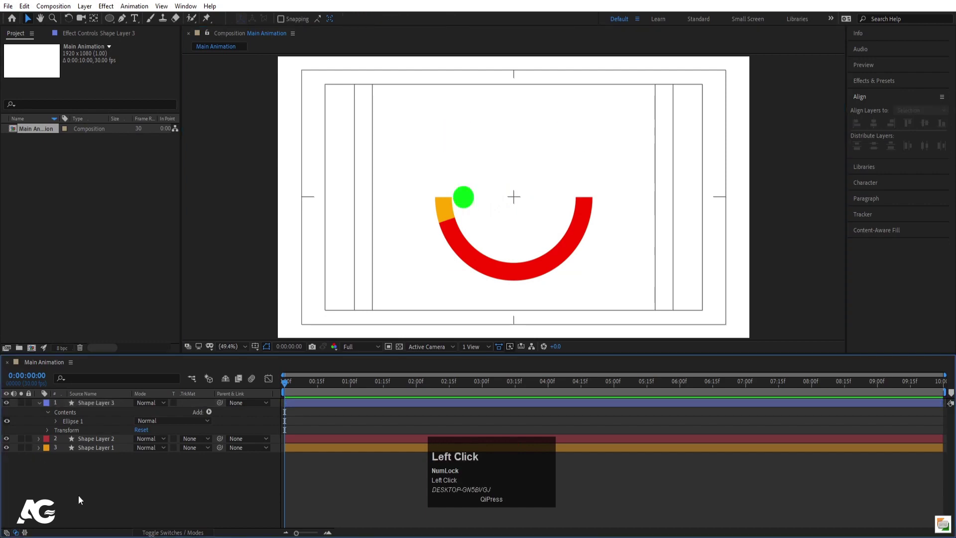
Create Null 1 and parent the green ball layer to it.
{"action": "right_click", "coordinate": [81, 499]}
{"action": "left_click", "coordinate": [98, 380]}
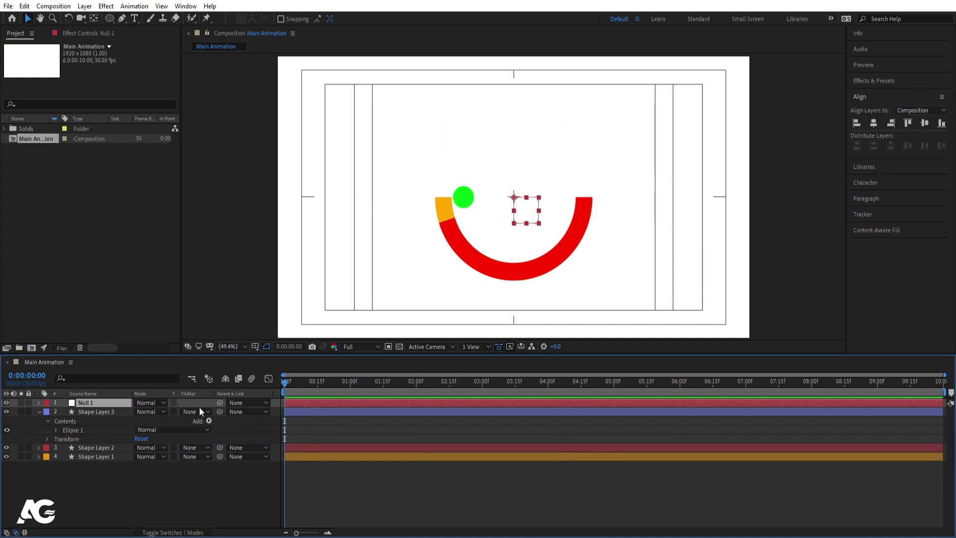
{"action": "left_click_drag", "start_coordinate": [100, 415], "coordinate": [318, 435]}
{"action": "left_click", "coordinate": [317, 436]}
{"action": "key", "text": "u"}
{"action": "key", "text": "="}
{"action": "key", "text": "-"}
{"action": "key", "text": "="}
{"action": "left_click", "coordinate": [375, 386]}
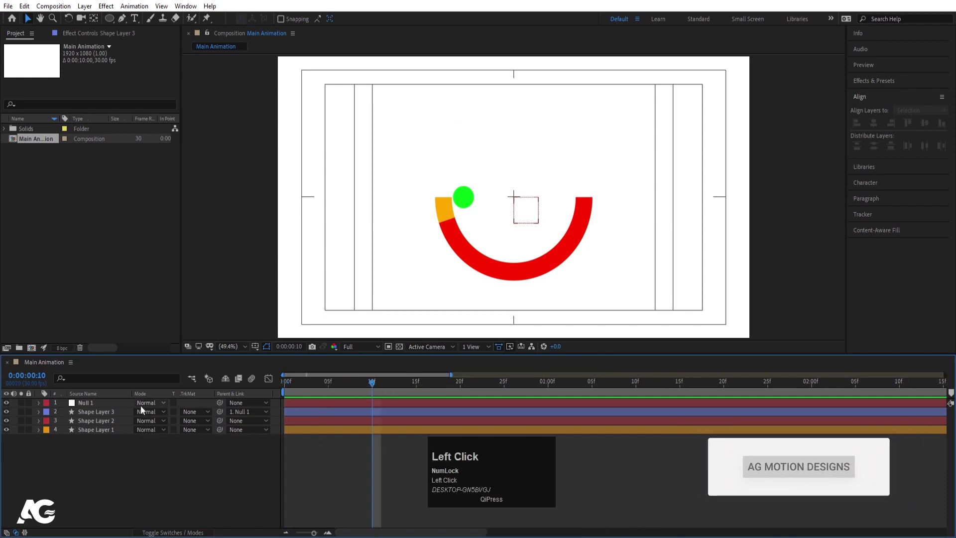
Keyframe the null's Rotation from 0° at the start to 180° at one second.
{"action": "key", "text": "r"}
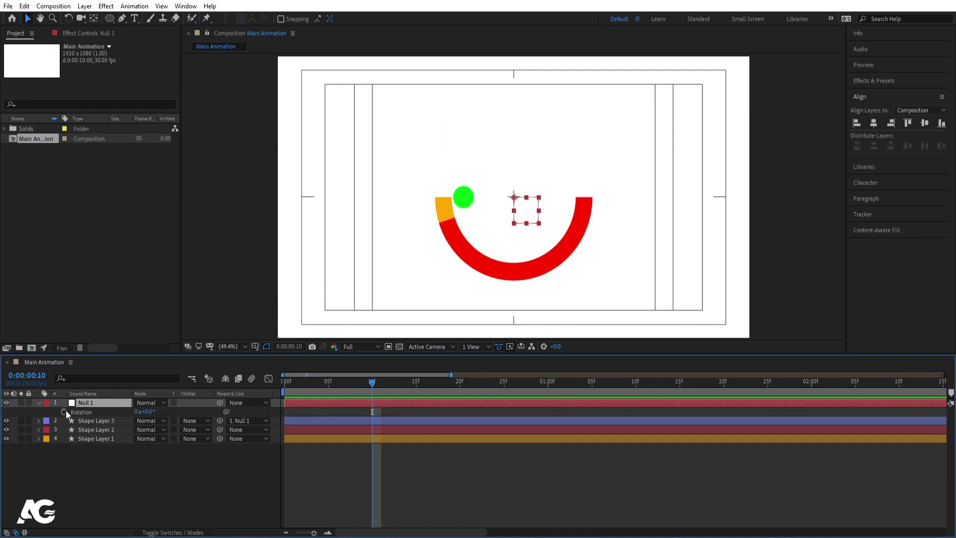
{"action": "left_click", "coordinate": [68, 414]}
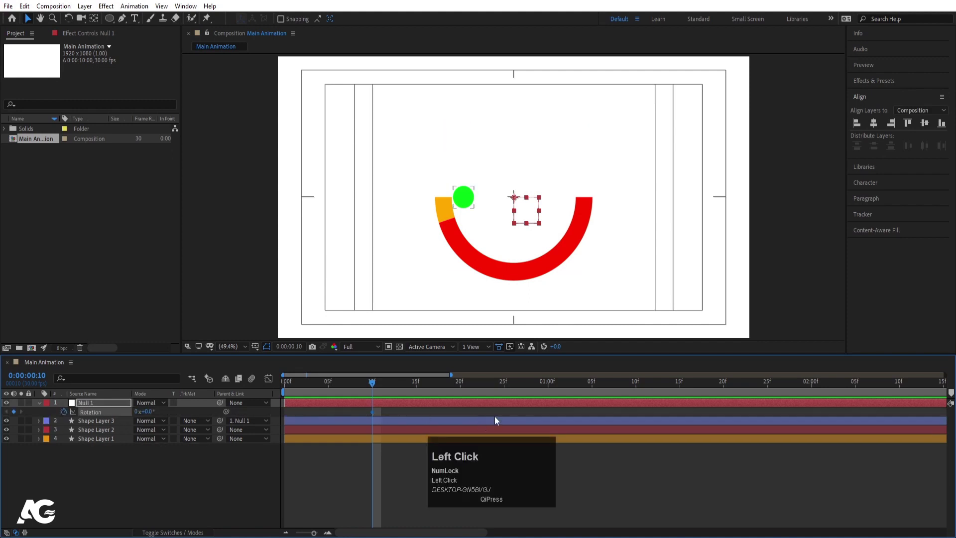
{"action": "left_click_drag", "start_coordinate": [528, 386], "coordinate": [155, 415]}
{"action": "key", "text": "-"}
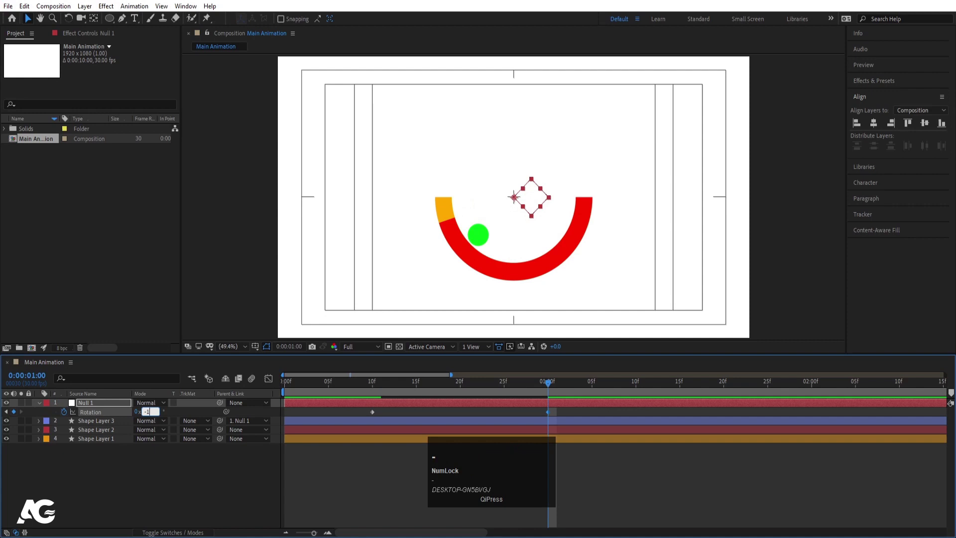
{"action": "key", "text": "Return"}
{"action": "left_click", "coordinate": [383, 393]}
{"action": "key", "text": "space"}
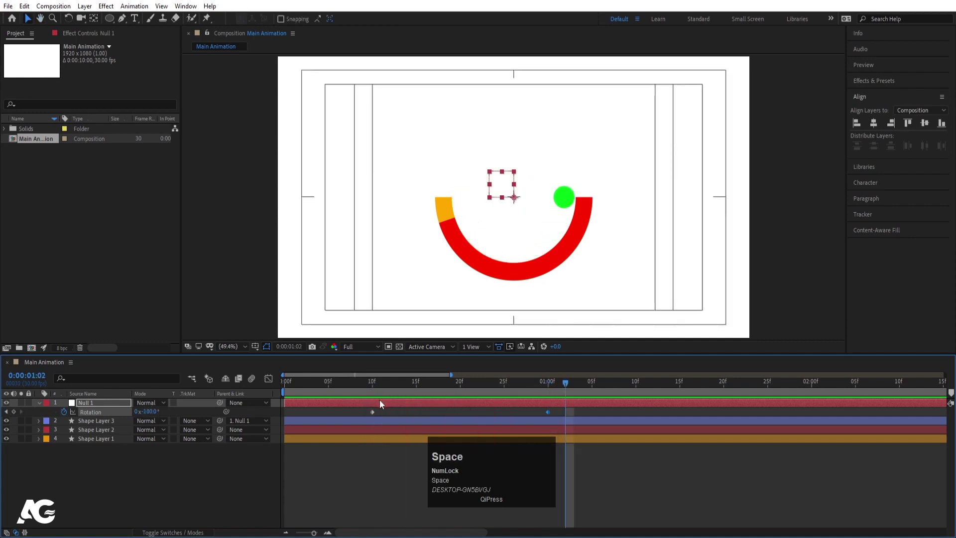
Easy Ease the rotation keyframes and preview the ball swinging along the arc.
{"action": "left_click", "coordinate": [368, 416]}
{"action": "key", "text": "F9"}
{"action": "left_click", "coordinate": [399, 394]}
{"action": "key", "text": "space"}
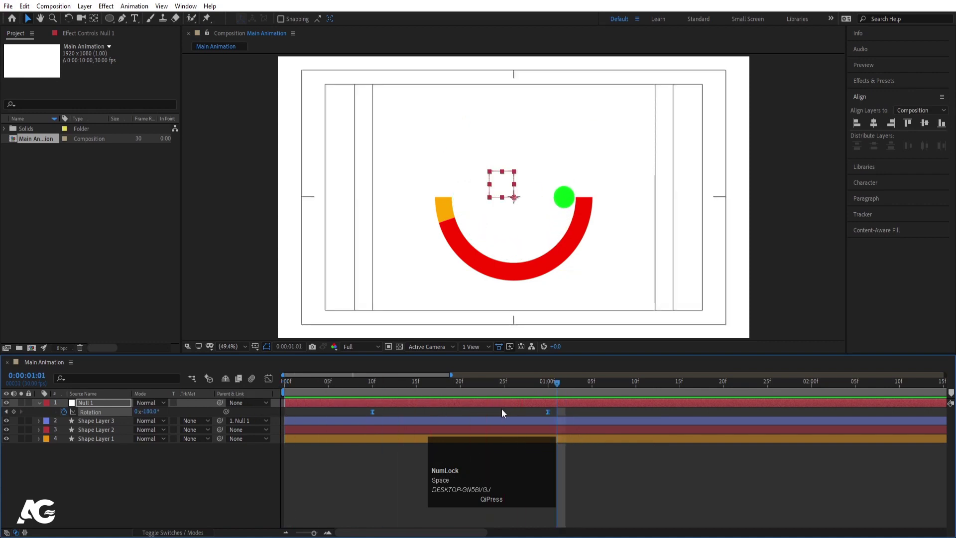
{"action": "left_click_drag", "start_coordinate": [523, 415], "coordinate": [380, 387]}
{"action": "key", "text": "space"}
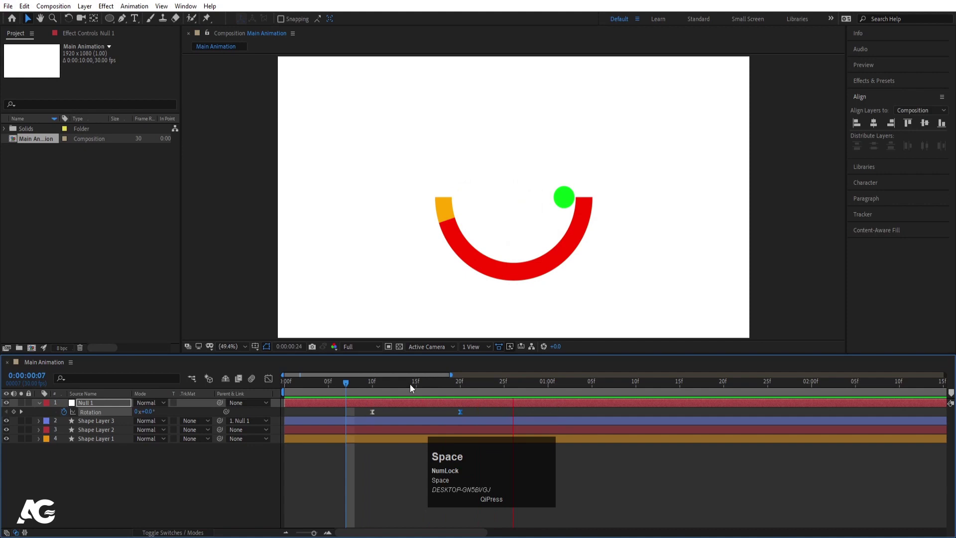
Keyframe the ball's Position at frame ten and at the first frame for its drop.
{"action": "left_click_drag", "start_coordinate": [406, 385], "coordinate": [86, 422]}
{"action": "key", "text": "p"}
{"action": "left_click", "coordinate": [65, 435]}
{"action": "key", "text": "k"}
{"action": "left_click", "coordinate": [15, 434]}
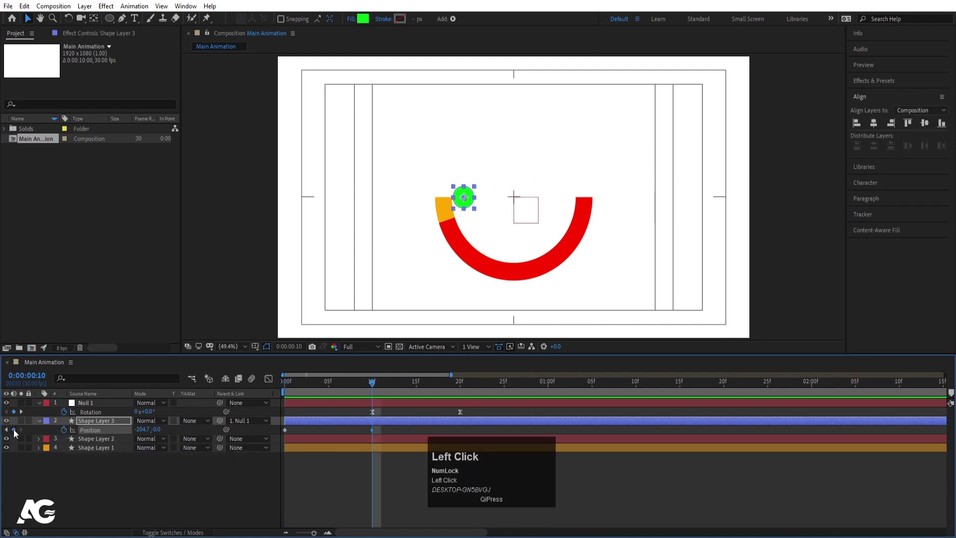
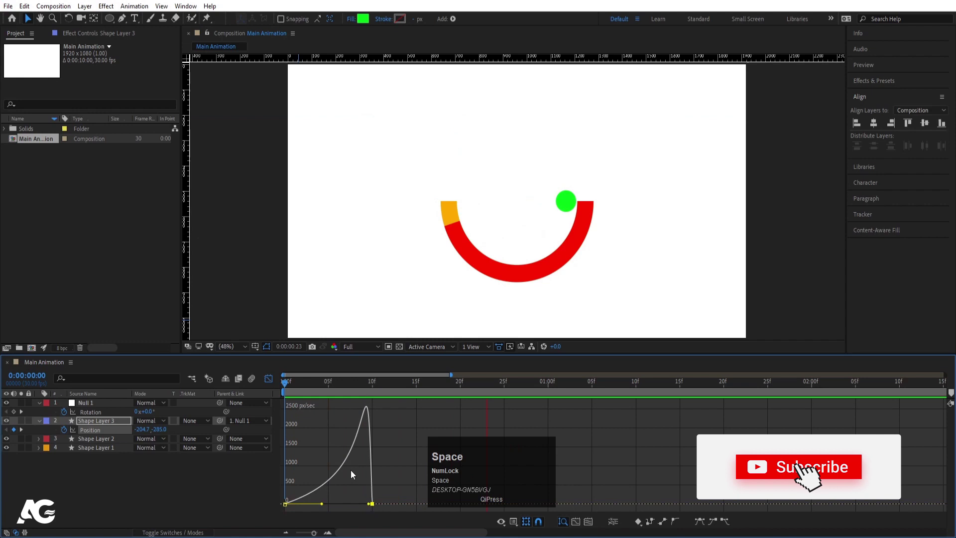
Add Position keyframes lifting the ball above the arc's right end near one second and ease them.
{"action": "left_click", "coordinate": [273, 376]}
{"action": "key", "text": "space"}
{"action": "left_click_drag", "start_coordinate": [469, 388], "coordinate": [22, 431]}
{"action": "left_click_drag", "start_coordinate": [15, 435], "coordinate": [463, 435]}
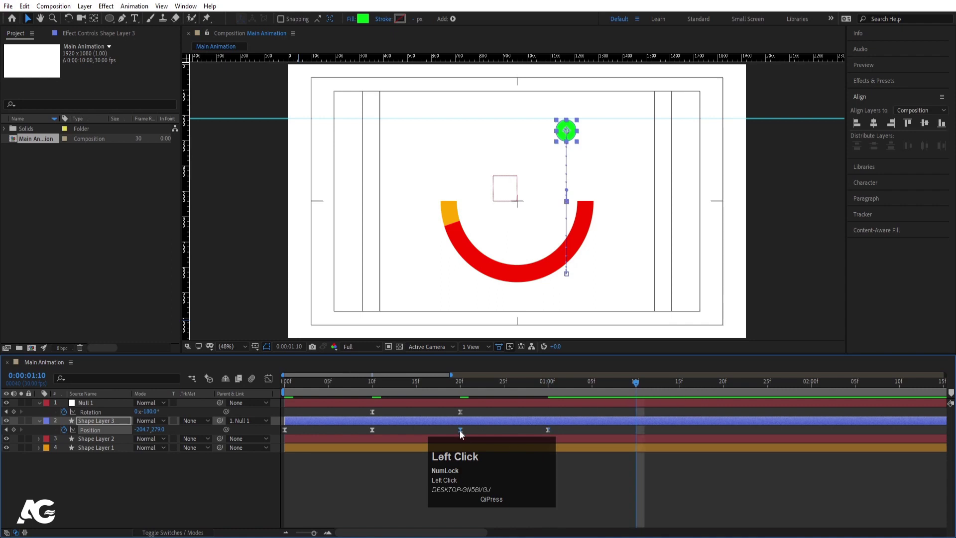
{"action": "key", "text": "ctrl+c"}
{"action": "key", "text": "ctrl+v"}
{"action": "left_click_drag", "start_coordinate": [433, 437], "coordinate": [662, 442]}
{"action": "key", "text": "F9"}
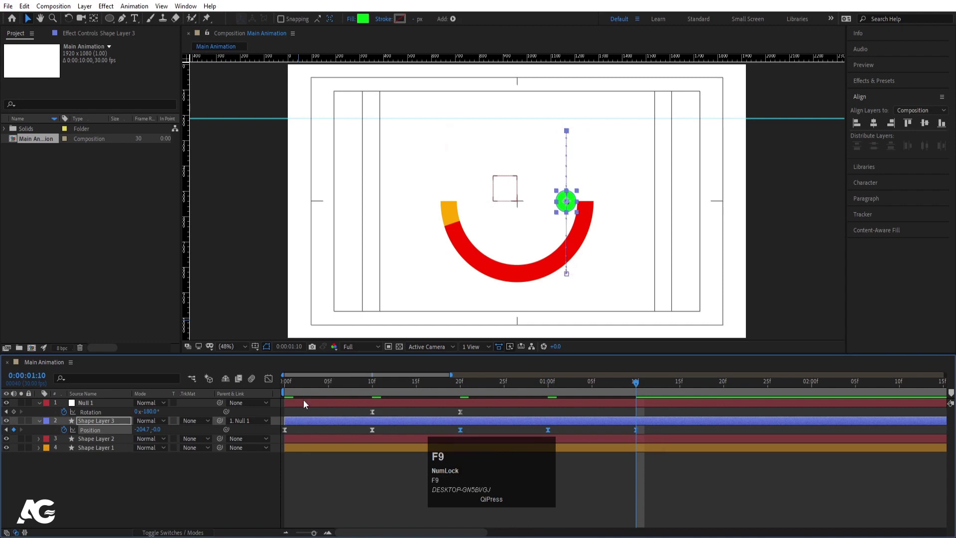
Paste the null's Rotation 0° keyframe at 1:10 and Easy Ease it.
{"action": "left_click", "coordinate": [271, 385]}
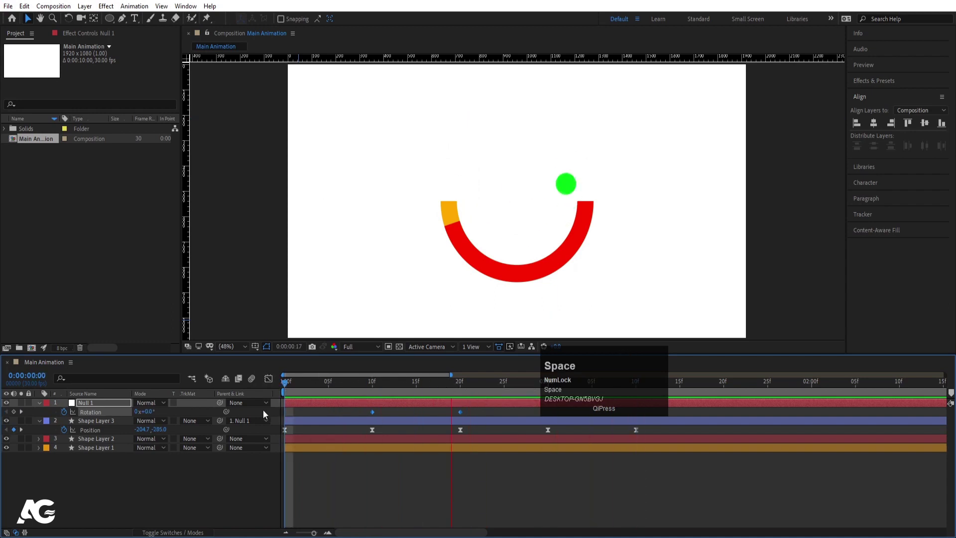
{"action": "left_click_drag", "start_coordinate": [694, 489], "coordinate": [664, 408]}
{"action": "key", "text": "ctrl+c"}
{"action": "left_click", "coordinate": [637, 391]}
{"action": "key", "text": "ctrl+v"}
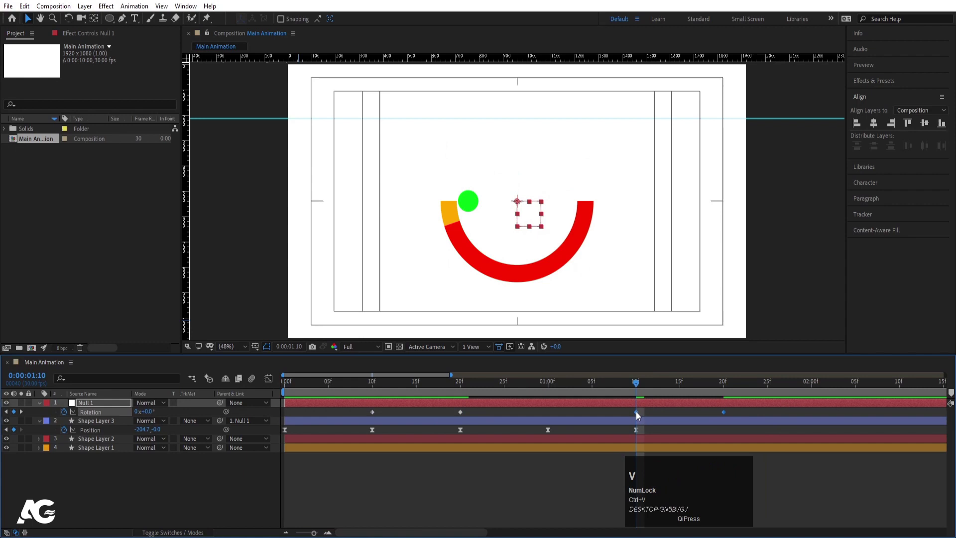
{"action": "right_click", "coordinate": [639, 415]}
{"action": "left_click", "coordinate": [714, 410]}
{"action": "key", "text": "space"}
Paste the raised Position keyframe (-204.7,-285) at two seconds, ease it and preview the animation.
{"action": "left_click_drag", "start_coordinate": [732, 392], "coordinate": [287, 434]}
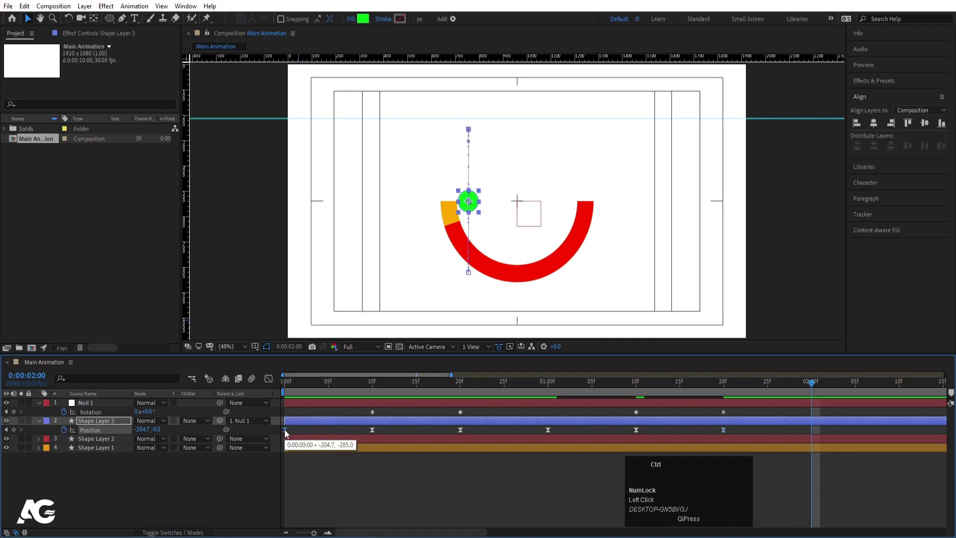
{"action": "key", "text": "ctrl+c"}
{"action": "key", "text": "ctrl+v"}
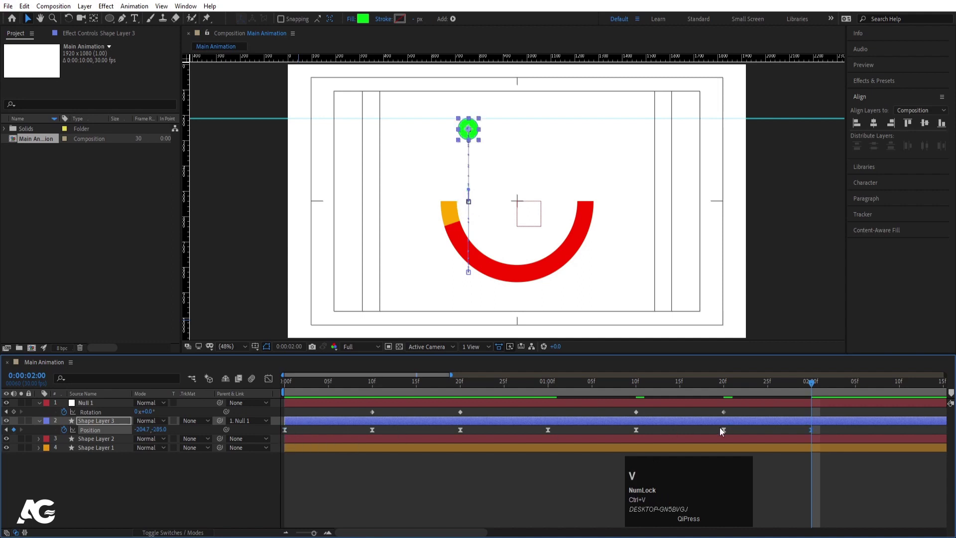
{"action": "left_click", "coordinate": [716, 434]}
{"action": "key", "text": "F9"}
{"action": "left_click_drag", "start_coordinate": [271, 380], "coordinate": [267, 382]}
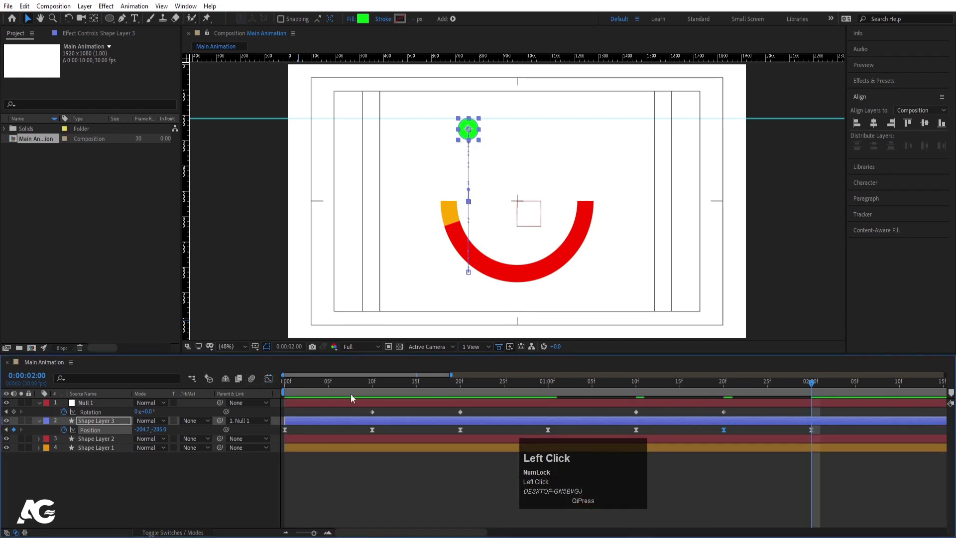
{"action": "key", "text": "n"}
{"action": "key", "text": "space"}
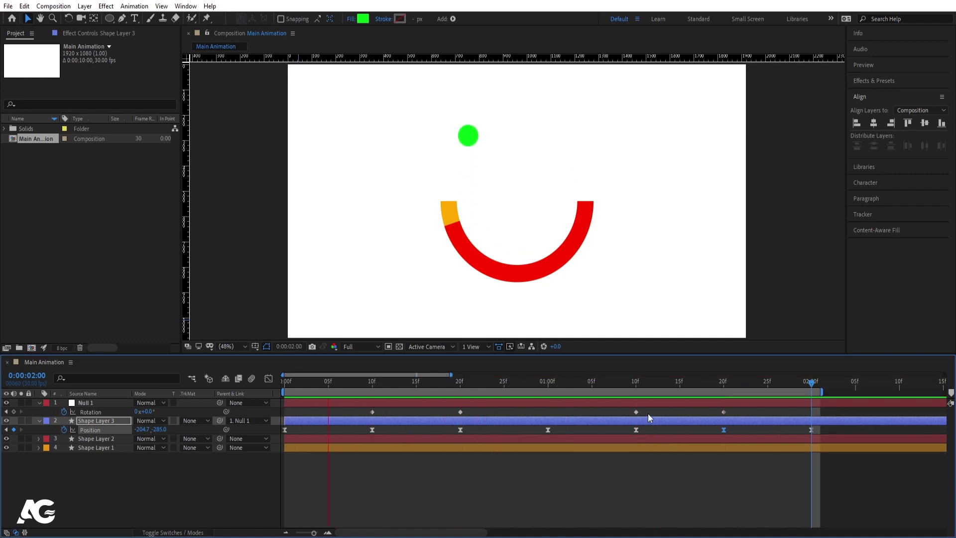
{"action": "key", "text": "space"}
At frame ten, expose Shape Layer 2's Trim Paths 1 and keyframe End at 45%.
{"action": "left_click_drag", "start_coordinate": [329, 392], "coordinate": [97, 446]}
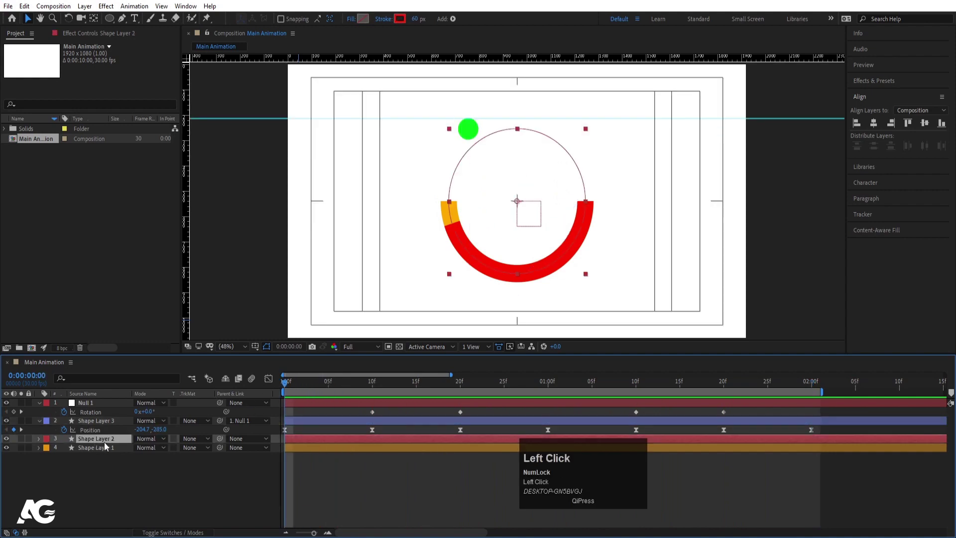
{"action": "key", "text": "k"}
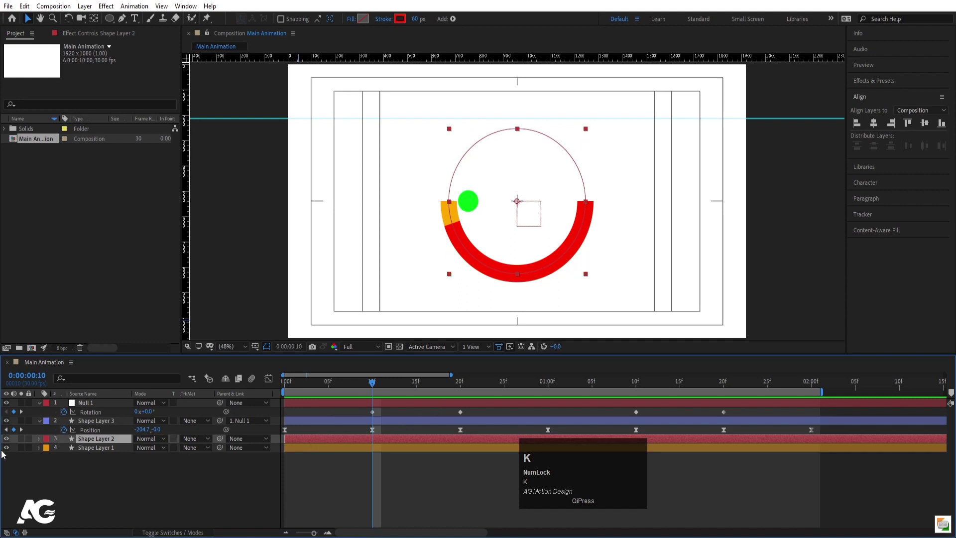
{"action": "left_click", "coordinate": [38, 446]}
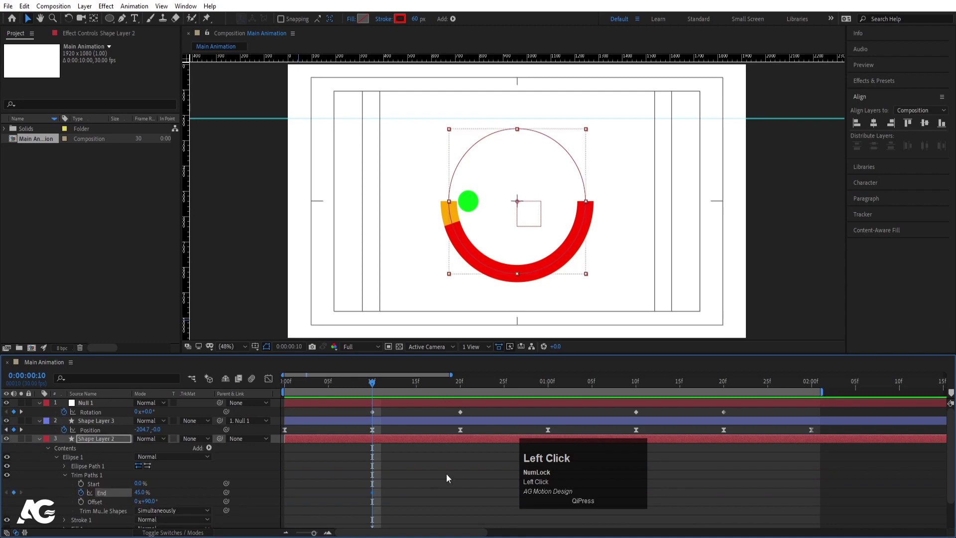
{"action": "key", "text": "k"}
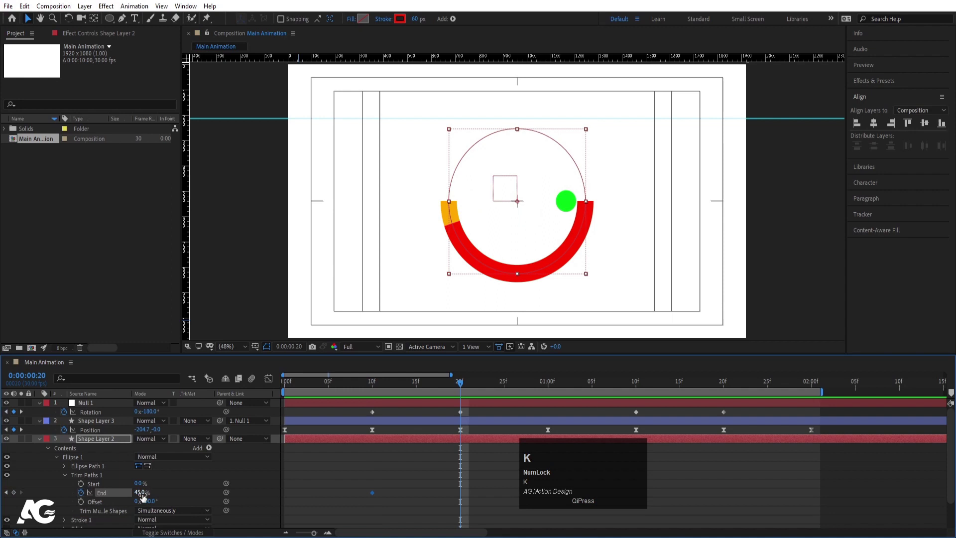
{"action": "left_click_drag", "start_coordinate": [142, 497], "coordinate": [440, 482]}
At 1:10, set the red arc's trim End to 2% so the orange is revealed.
{"action": "key", "text": "k"}
{"action": "key", "text": "k"}
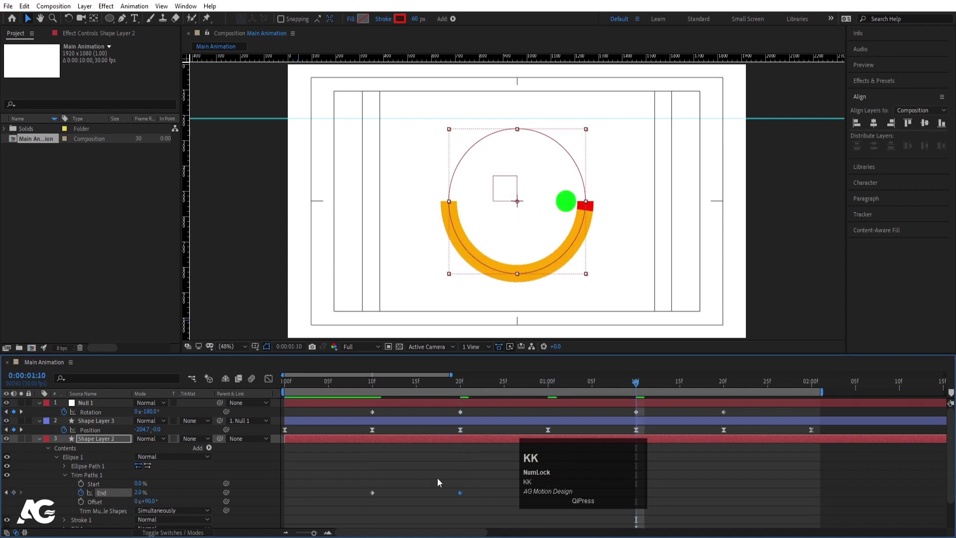
{"action": "left_click", "coordinate": [16, 497]}
{"action": "key", "text": "k"}
{"action": "left_click", "coordinate": [141, 495]}
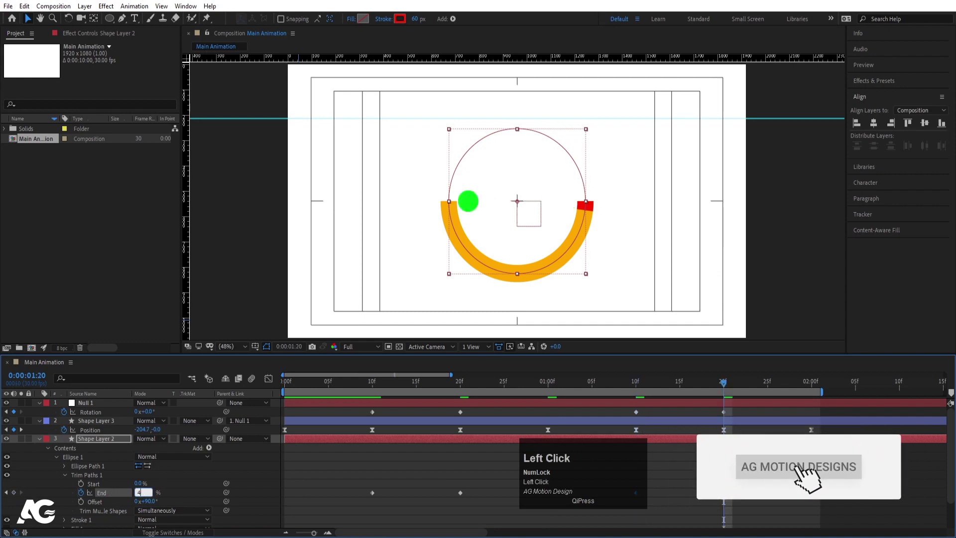
{"action": "key", "text": "Return"}
Collapse the layer properties and preview the arc animation.
{"action": "left_click", "coordinate": [376, 389]}
{"action": "key", "text": "space"}
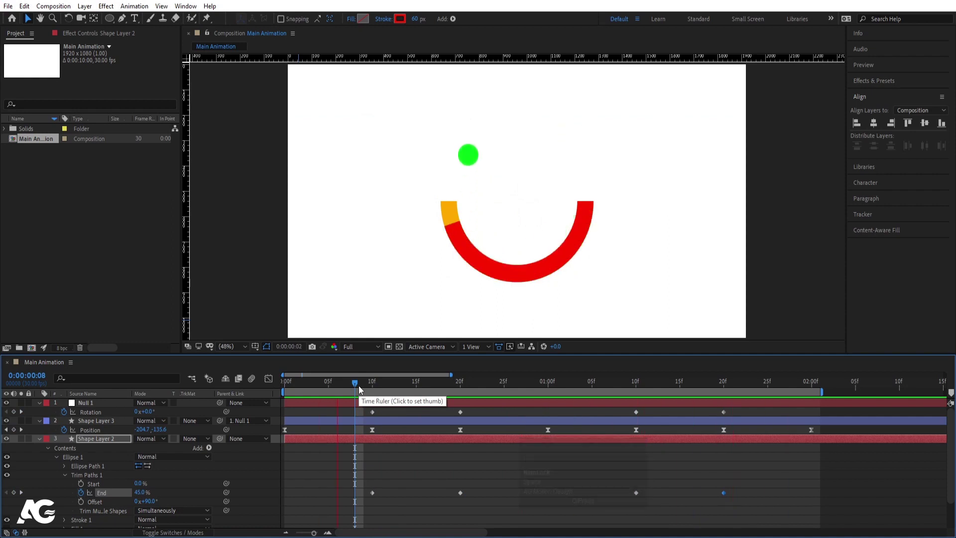
{"action": "key", "text": "space"}
{"action": "left_click", "coordinate": [325, 416]}
Pre-compose Null 1 and the green ball Shape Layer 3 into a composition named Elipse.
{"action": "key", "text": "u"}
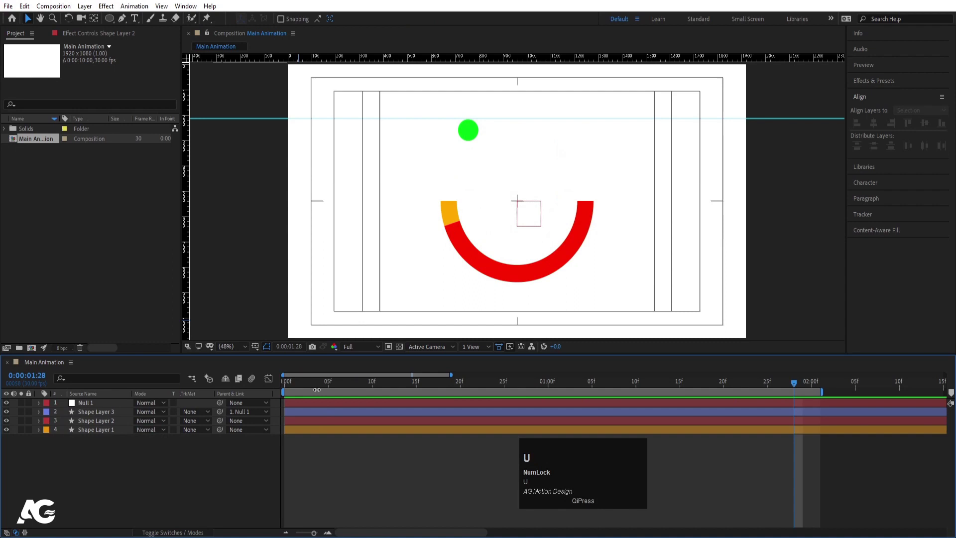
{"action": "left_click_drag", "start_coordinate": [310, 390], "coordinate": [237, 463]}
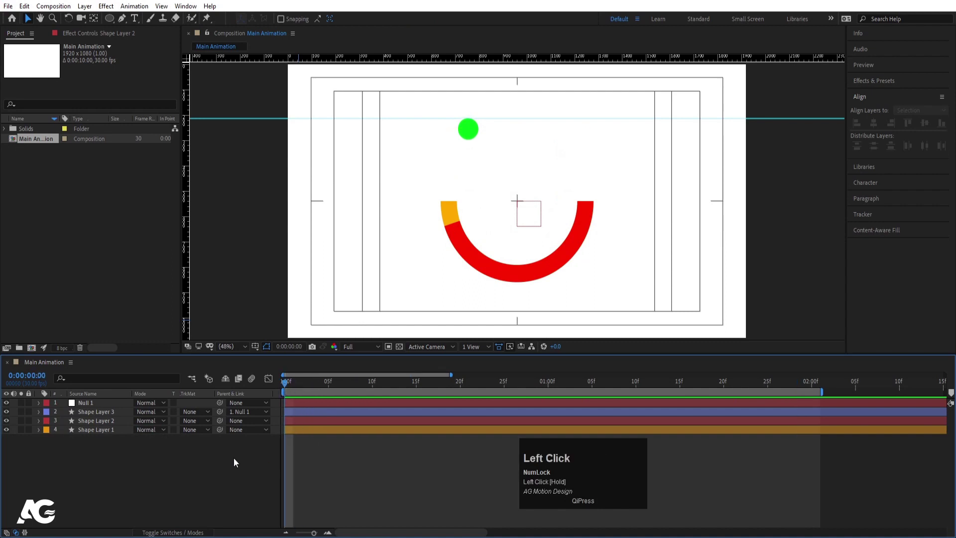
{"action": "key", "text": "F4"}
{"action": "left_click", "coordinate": [96, 417]}
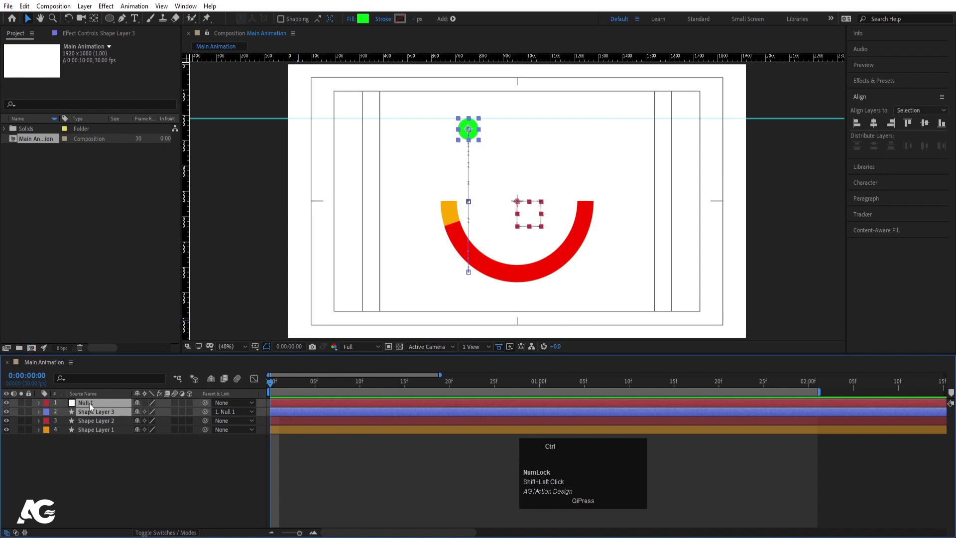
{"action": "key", "text": "ctrl+shift+c"}
{"action": "type", "text": "lipse"}
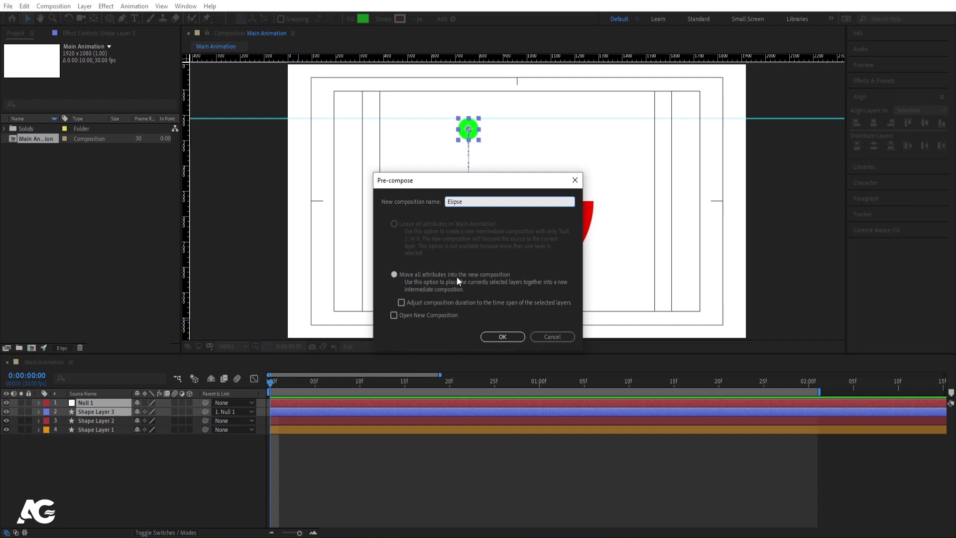
{"action": "left_click", "coordinate": [500, 340]}
Enable motion blur on the shape layers and preview the result.
{"action": "key", "text": "space"}
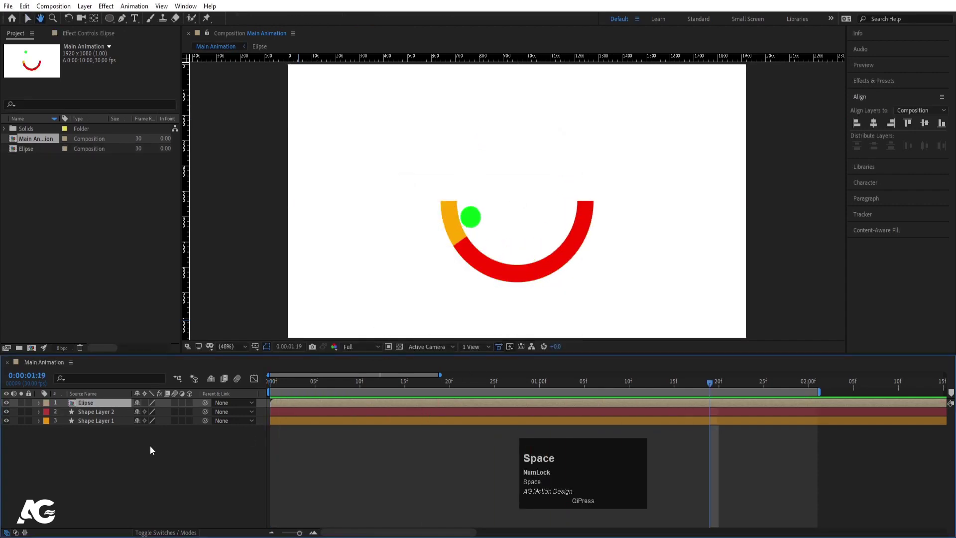
{"action": "key", "text": "ctrl+a"}
{"action": "left_click", "coordinate": [175, 425]}
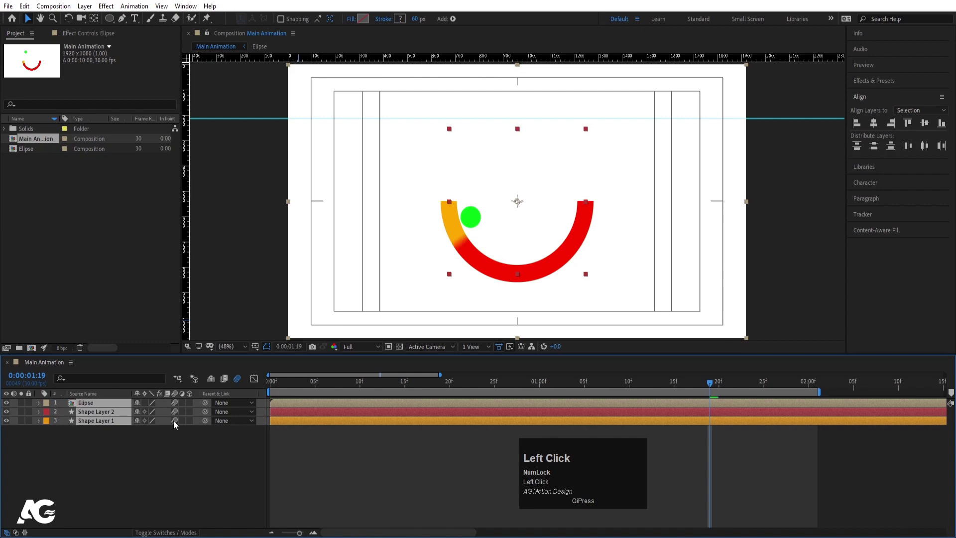
{"action": "key", "text": "space"}
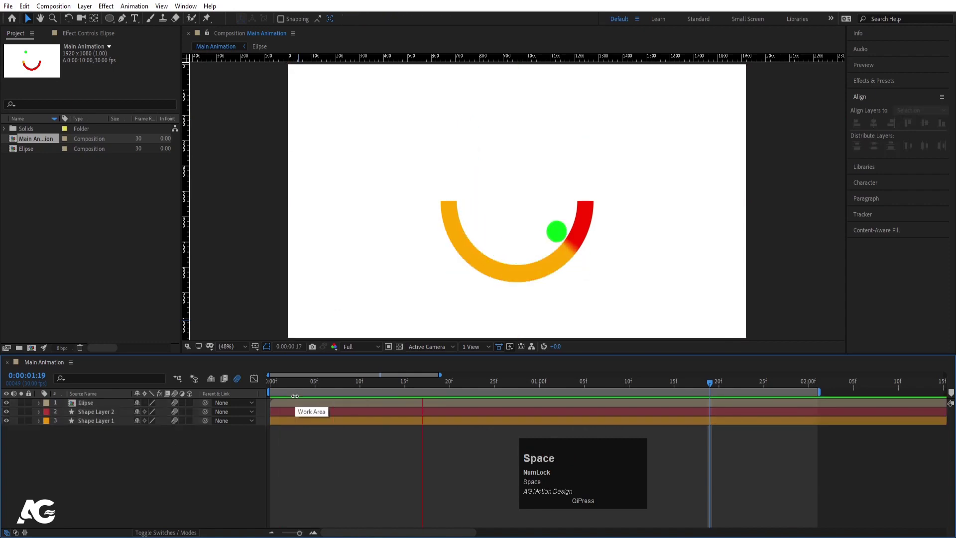
Enable motion blur on the Elipse precomp layer and preview the animation.
{"action": "left_click", "coordinate": [106, 403]}
{"action": "key", "text": "ctrl+a"}
{"action": "left_click", "coordinate": [179, 409]}
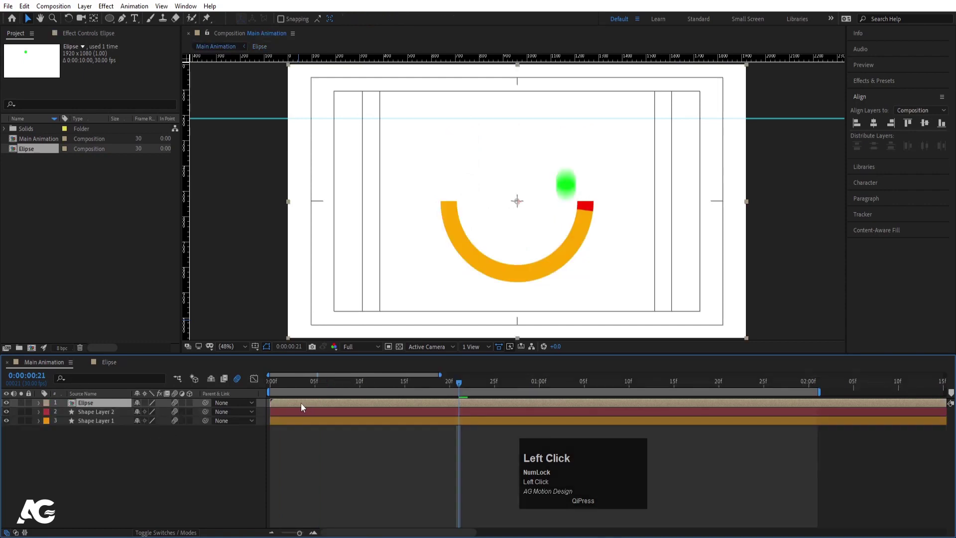
{"action": "key", "text": "space"}
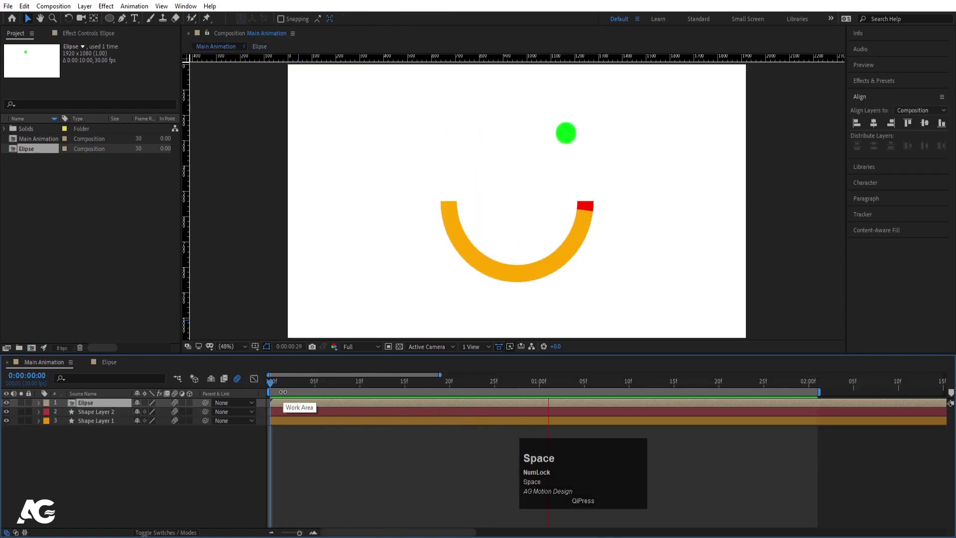
{"action": "key", "text": "space"}
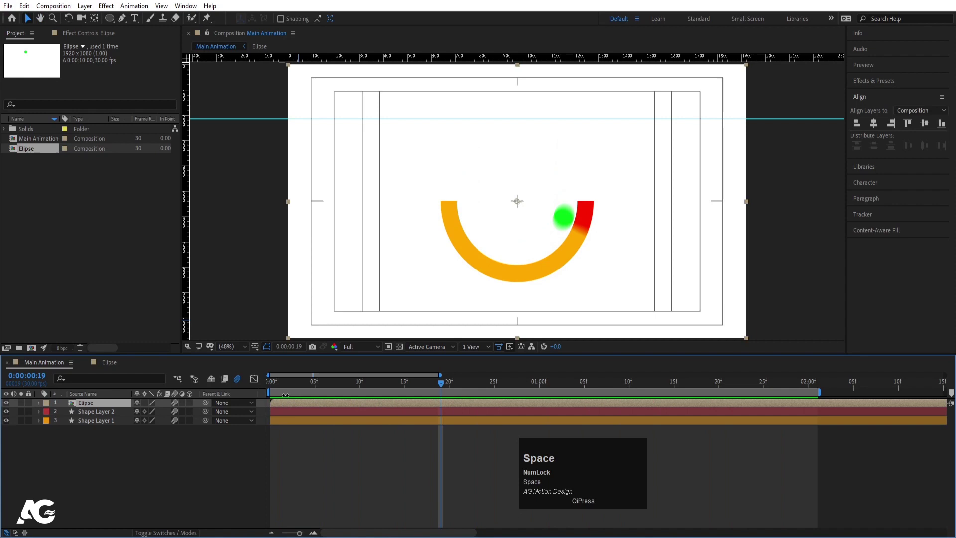
Apply the Echo effect to the Elipse layer with Echo Operator set to Maximum.
{"action": "left_click", "coordinate": [301, 453]}
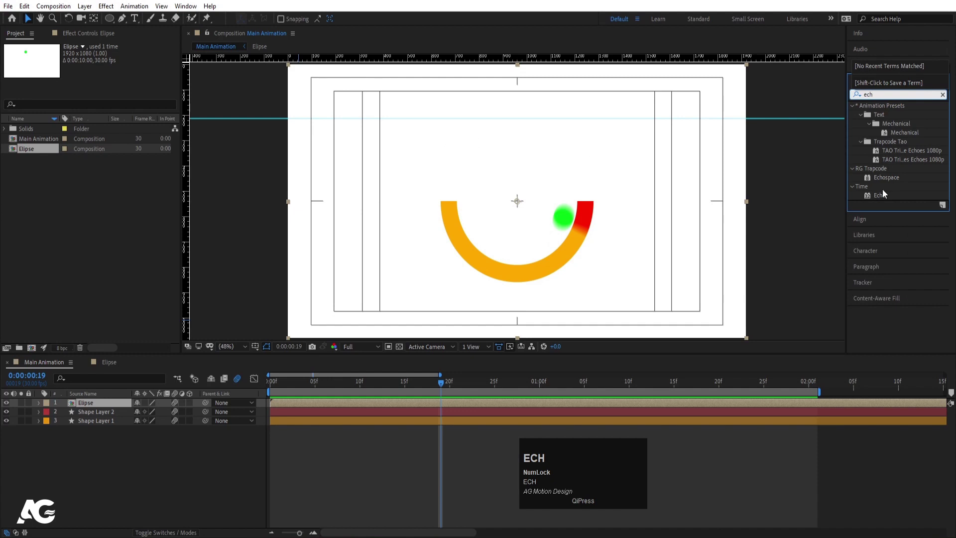
{"action": "left_click", "coordinate": [879, 198]}
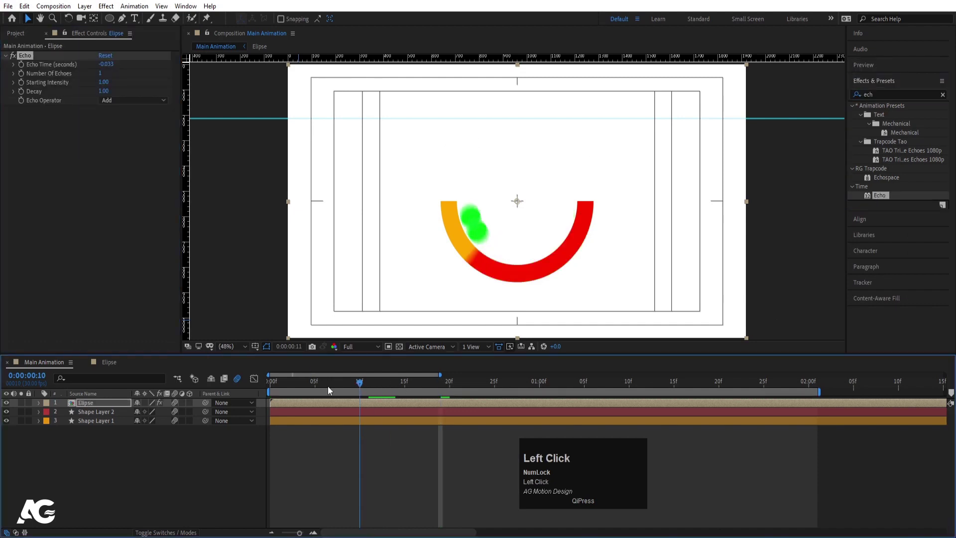
{"action": "key", "text": "space"}
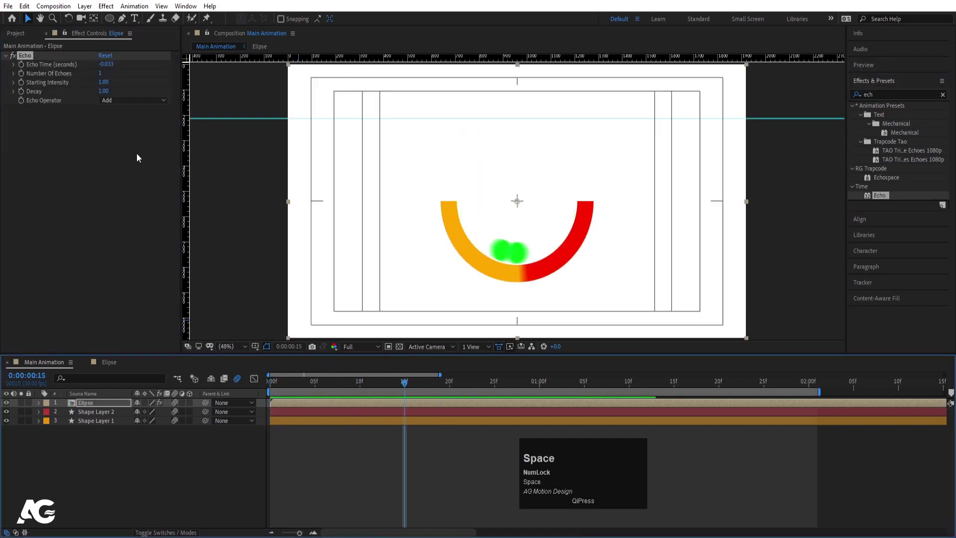
{"action": "left_click", "coordinate": [114, 102]}
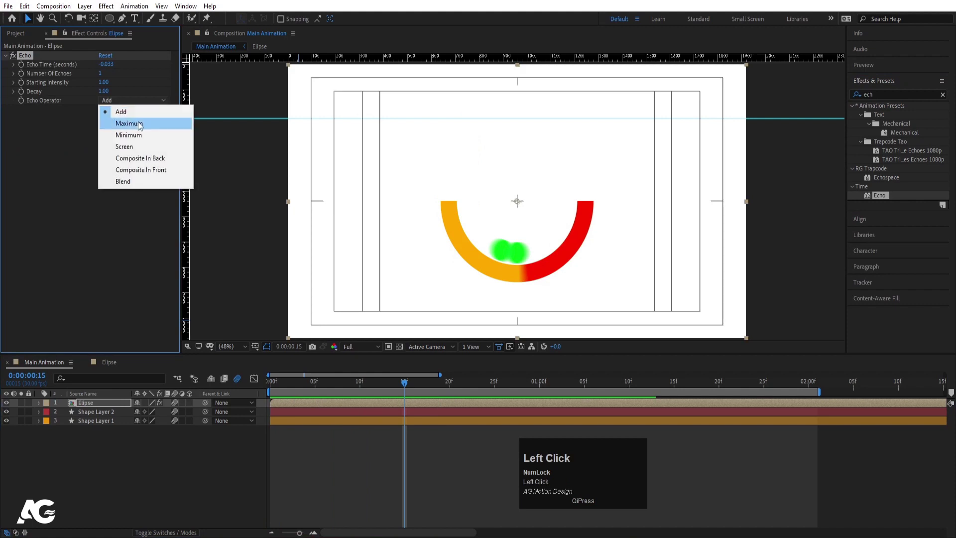
{"action": "key", "text": "space"}
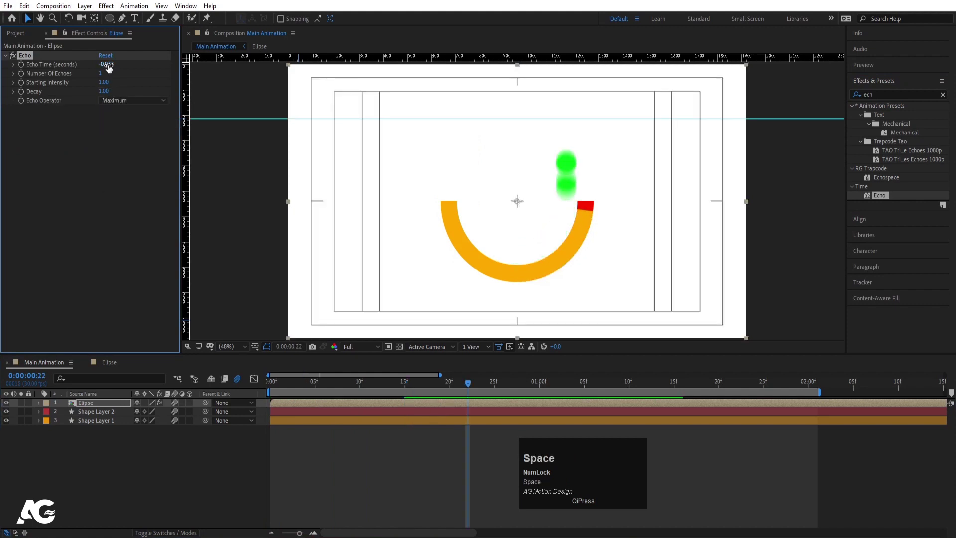
Set Echo Time to -0.003 and Number of Echoes to 20.
{"action": "left_click", "coordinate": [111, 66]}
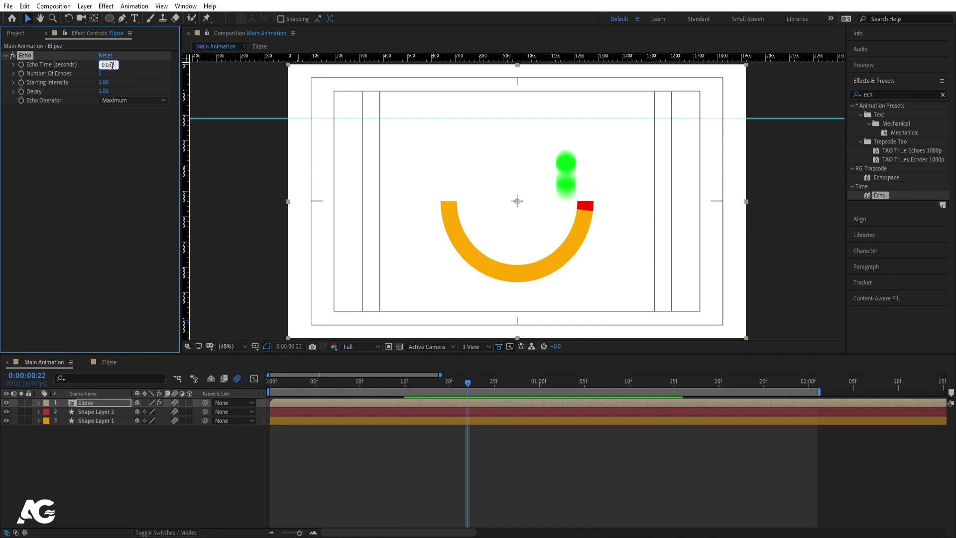
{"action": "key", "text": "Return"}
{"action": "left_click", "coordinate": [102, 74]}
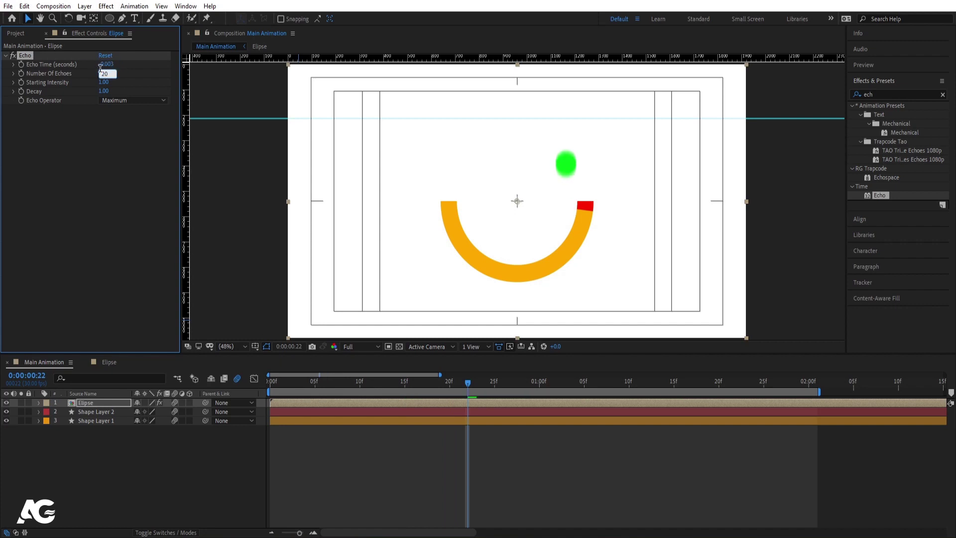
{"action": "key", "text": "Return"}
Preview the ball's echo trail and clear the layer selection.
{"action": "left_click", "coordinate": [288, 383]}
{"action": "key", "text": "space"}
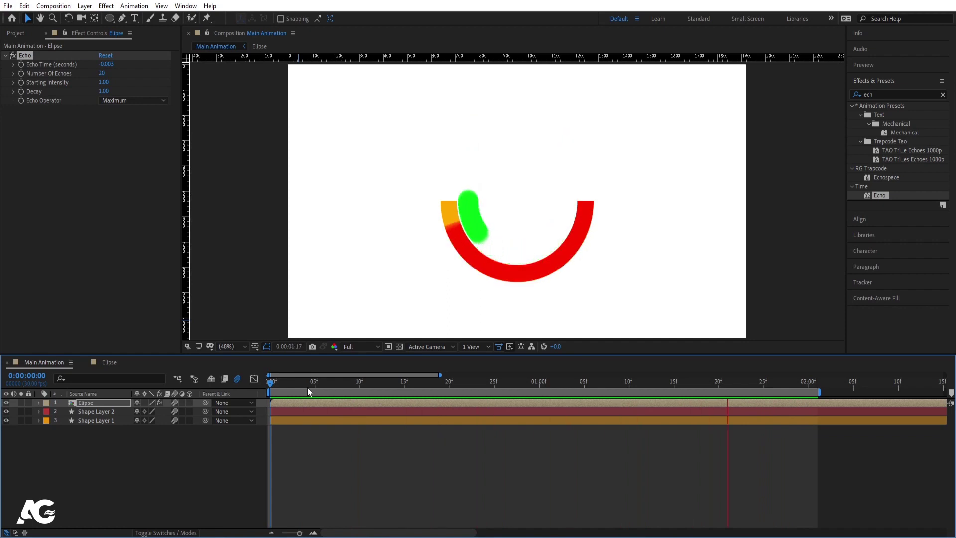
{"action": "key", "text": "space"}
{"action": "left_click", "coordinate": [278, 386]}
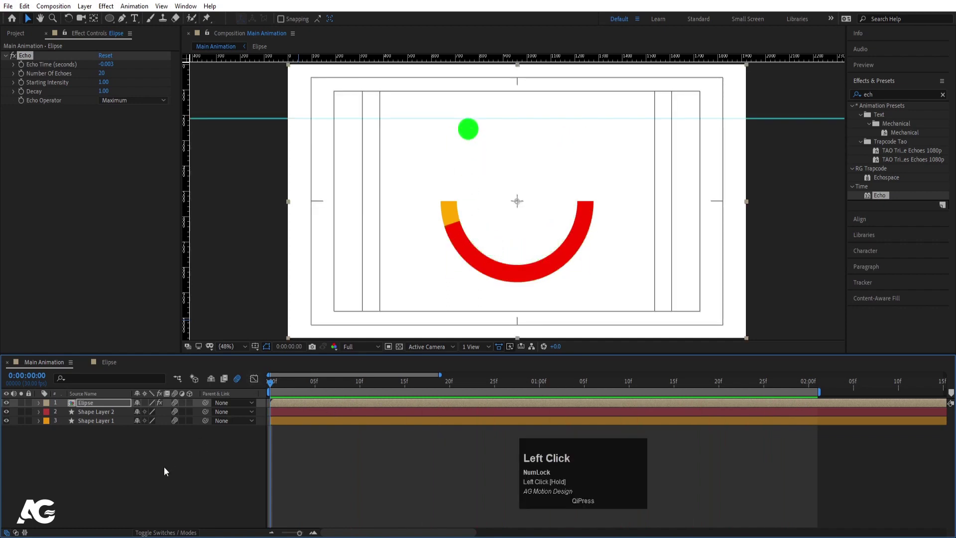
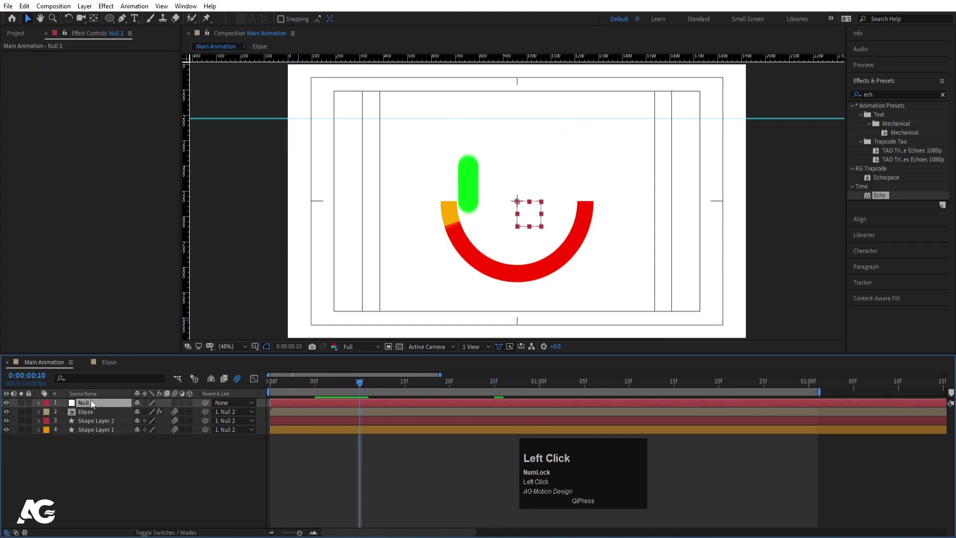
Keyframe the new parent null's Position over time with easy-eased keyframes and preview.
{"action": "key", "text": "p"}
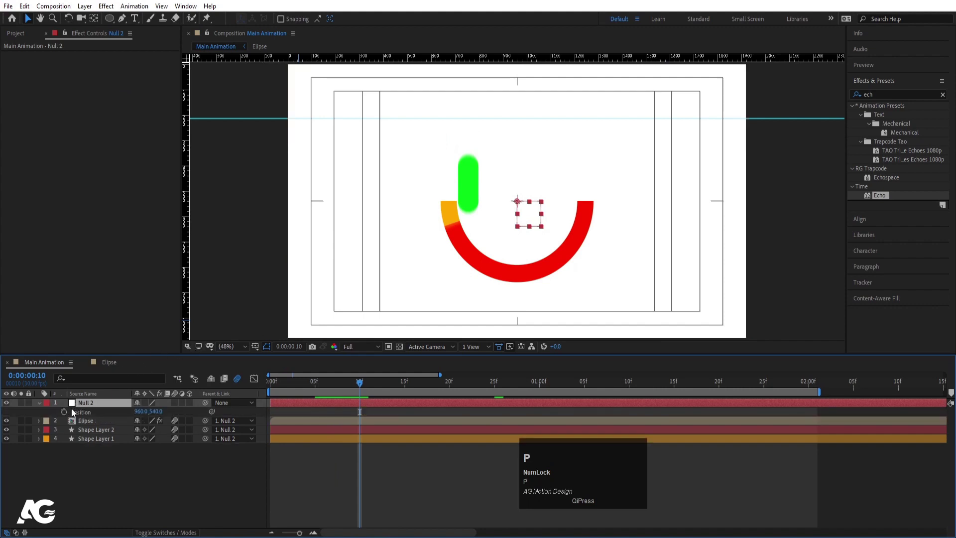
{"action": "left_click_drag", "start_coordinate": [68, 416], "coordinate": [95, 419]}
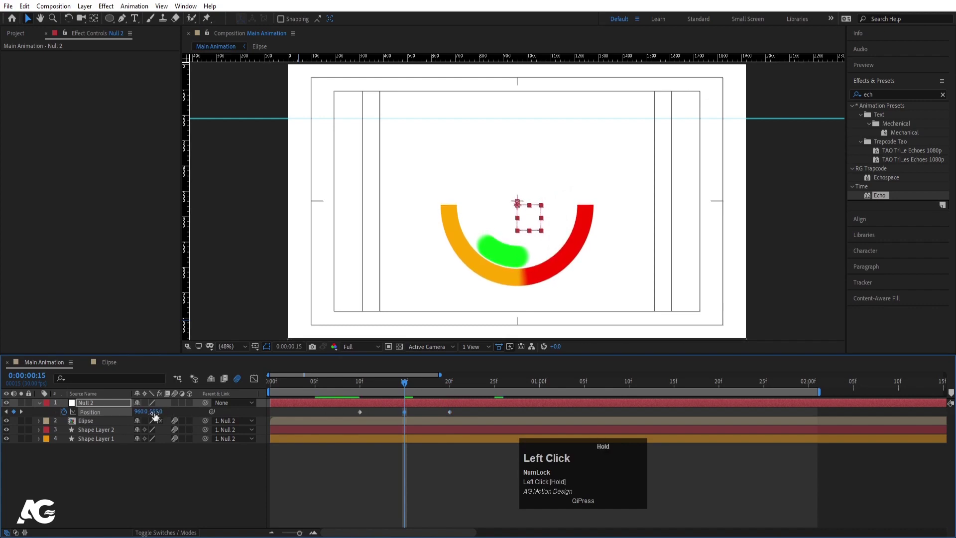
{"action": "key", "text": "F9"}
{"action": "left_click", "coordinate": [361, 388]}
{"action": "key", "text": "space"}
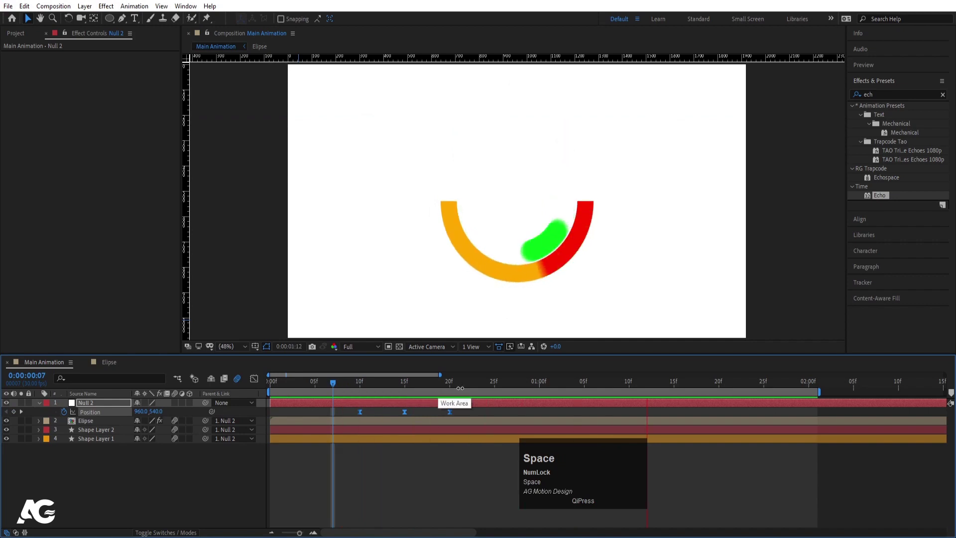
Nudge the null downward, duplicate the keyframes so the graphic bobs, and preview.
{"action": "left_click_drag", "start_coordinate": [649, 385], "coordinate": [656, 423]}
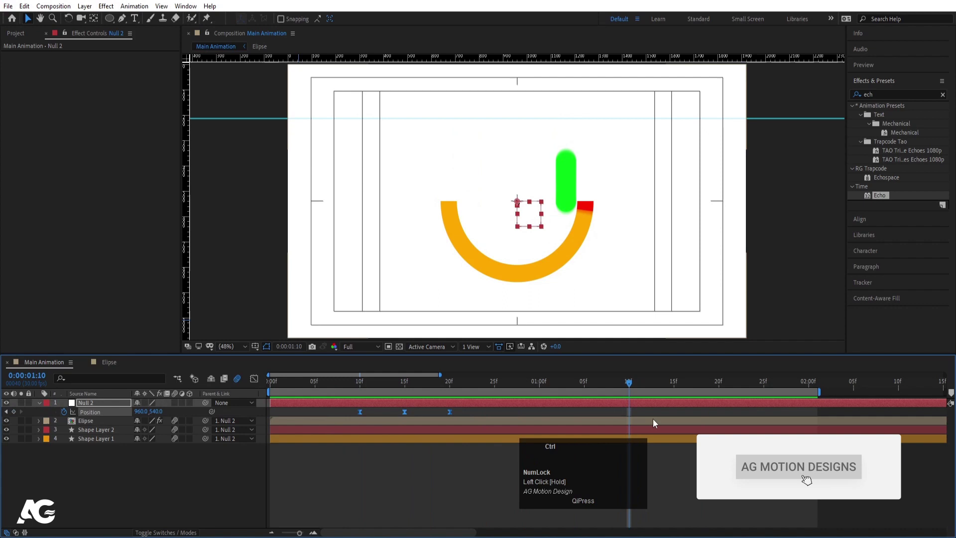
{"action": "key", "text": "ctrl+c"}
{"action": "key", "text": "ctrl+v"}
{"action": "key", "text": "space"}
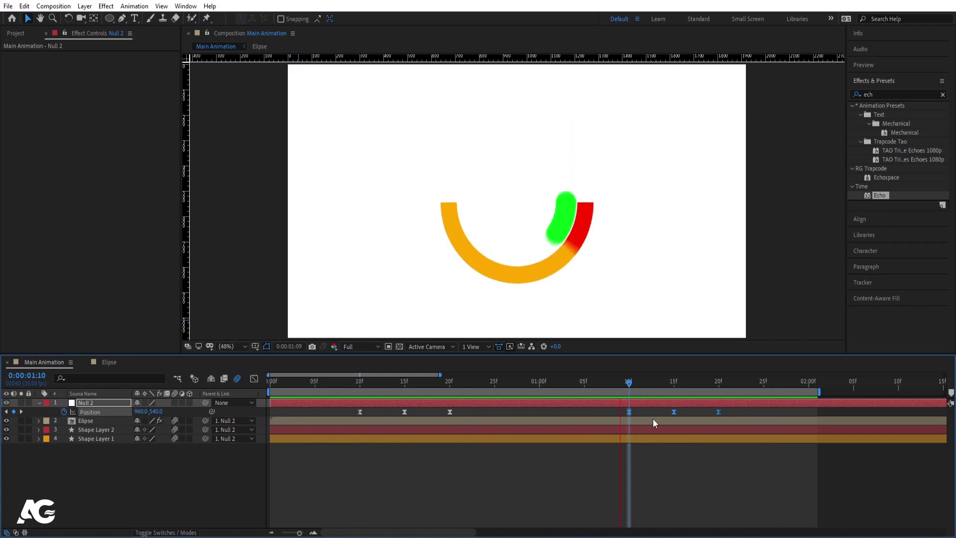
{"action": "key", "text": "space"}
{"action": "left_click", "coordinate": [154, 477]}
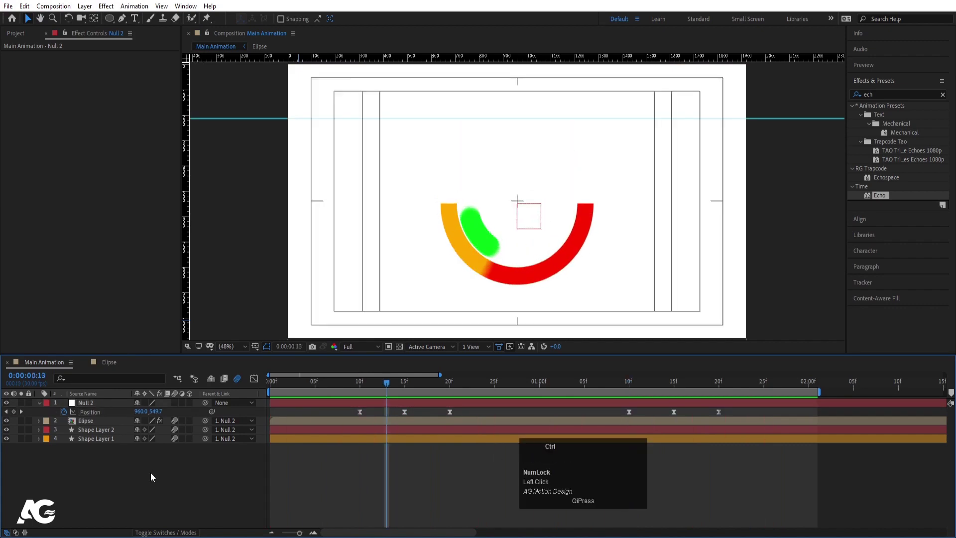
Create a white solid and send it beneath all the animation layers.
{"action": "key", "text": "ctrl+y"}
{"action": "left_click", "coordinate": [400, 329]}
{"action": "key", "text": "Return"}
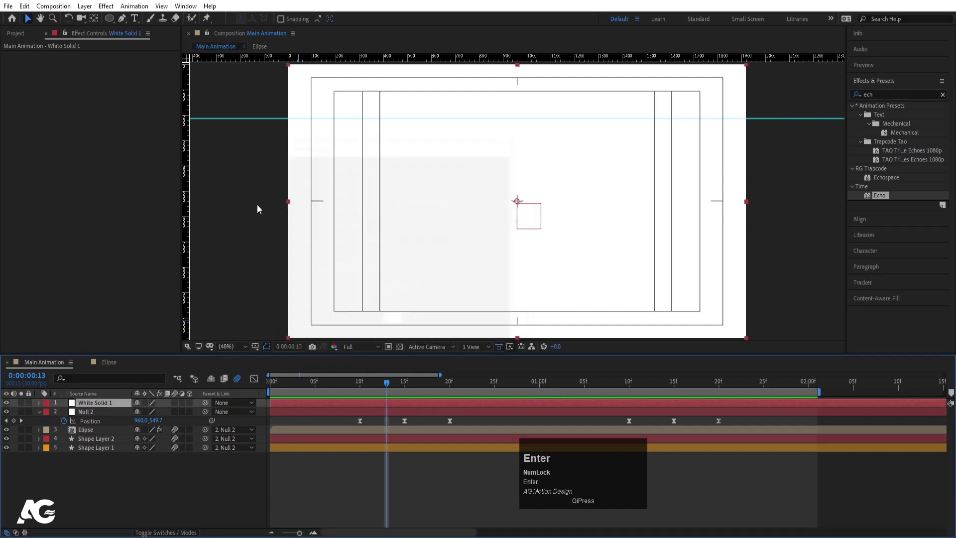
{"action": "left_click", "coordinate": [104, 403]}
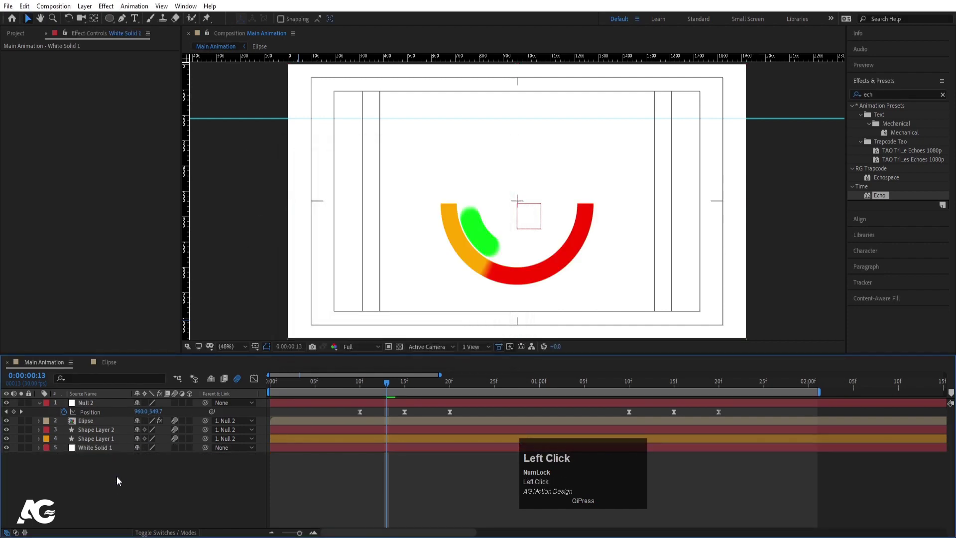
Collapse the layer properties and play the final animation preview.
{"action": "key", "text": "u"}
{"action": "key", "text": "space"}
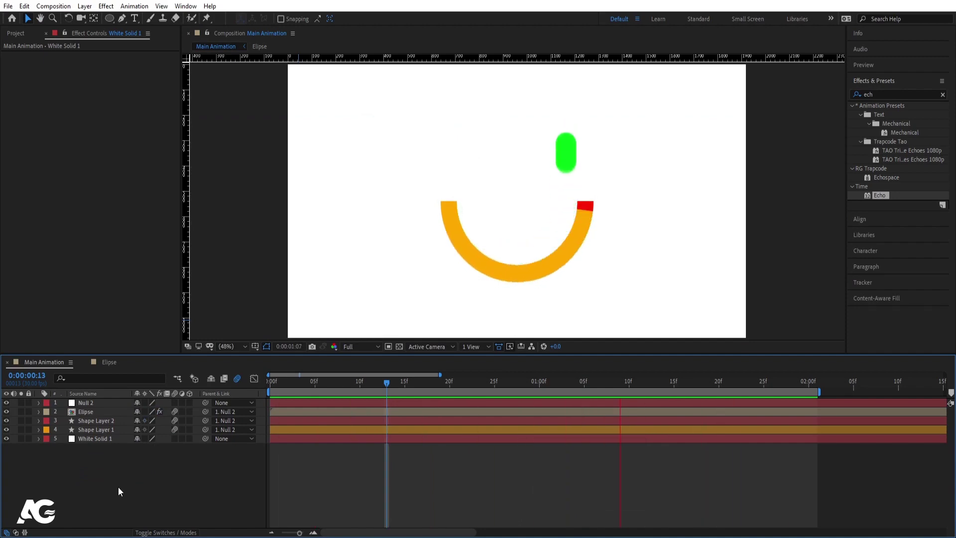
{"action": "key", "text": "space"}
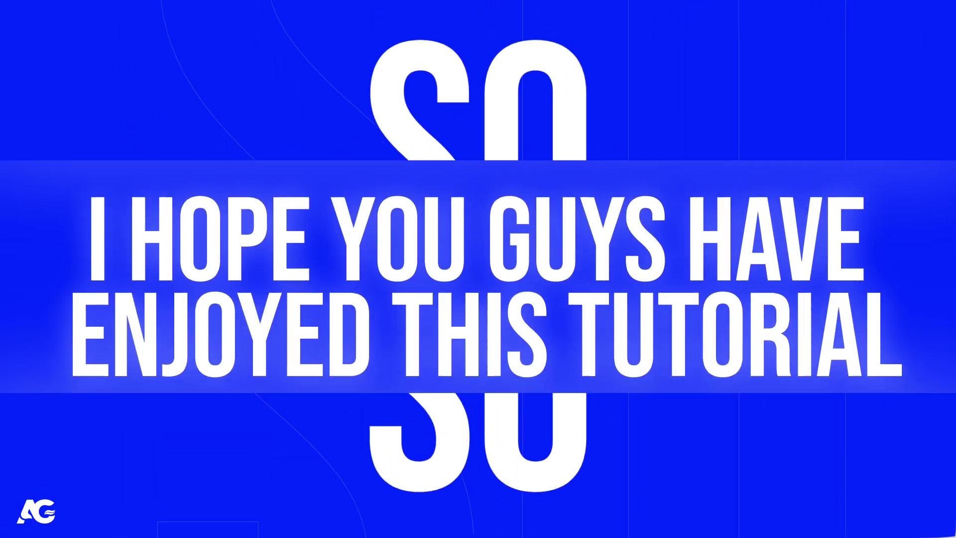